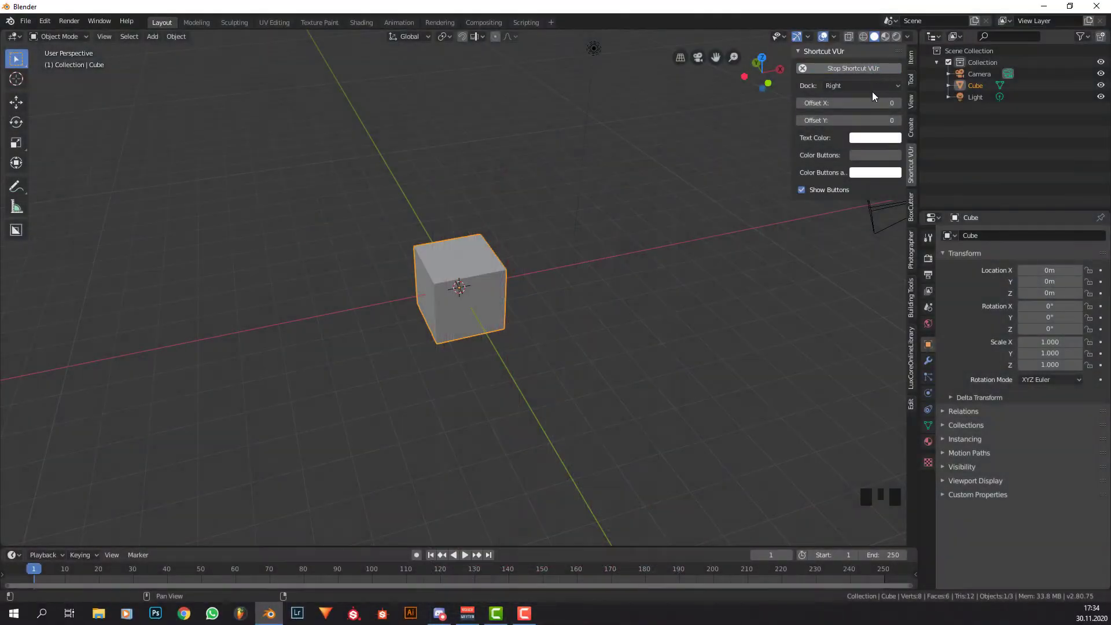
Delete the default cube and light from the scene.
key("n")
left_click_drag(733, 210, 570, 83)
right_click(571, 82)
left_click_drag(518, 164, 481, 277)
right_click(481, 276)
key("x")
Add a torus and rotate it upright, 90° about the X axis.
left_click_drag(522, 247, 522, 247)
key("shift+a")
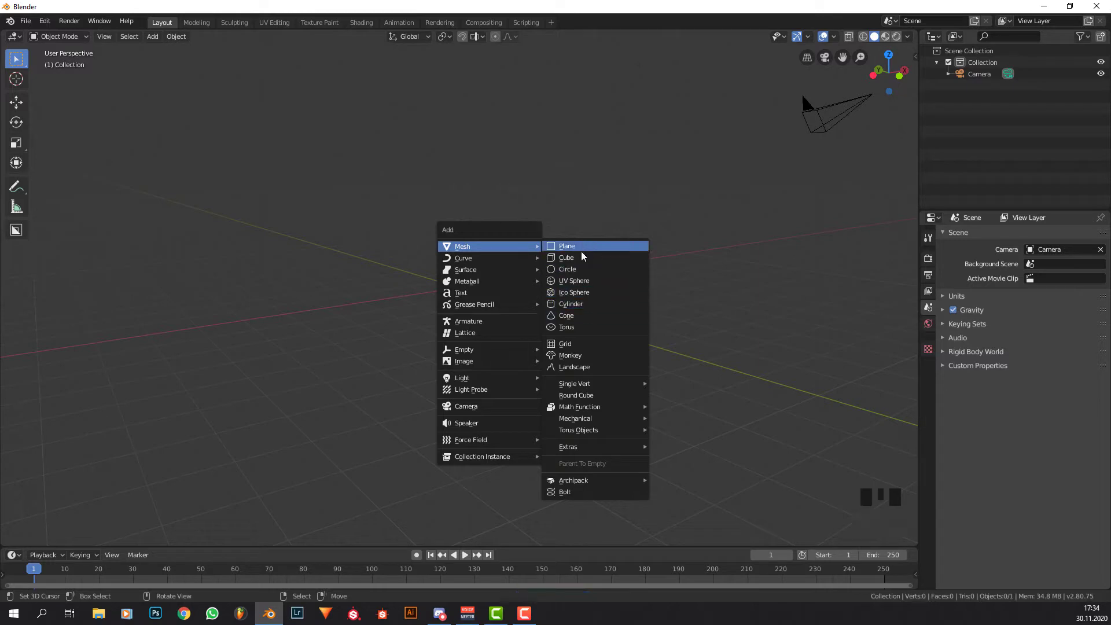
middle_click(567, 240)
key("r")
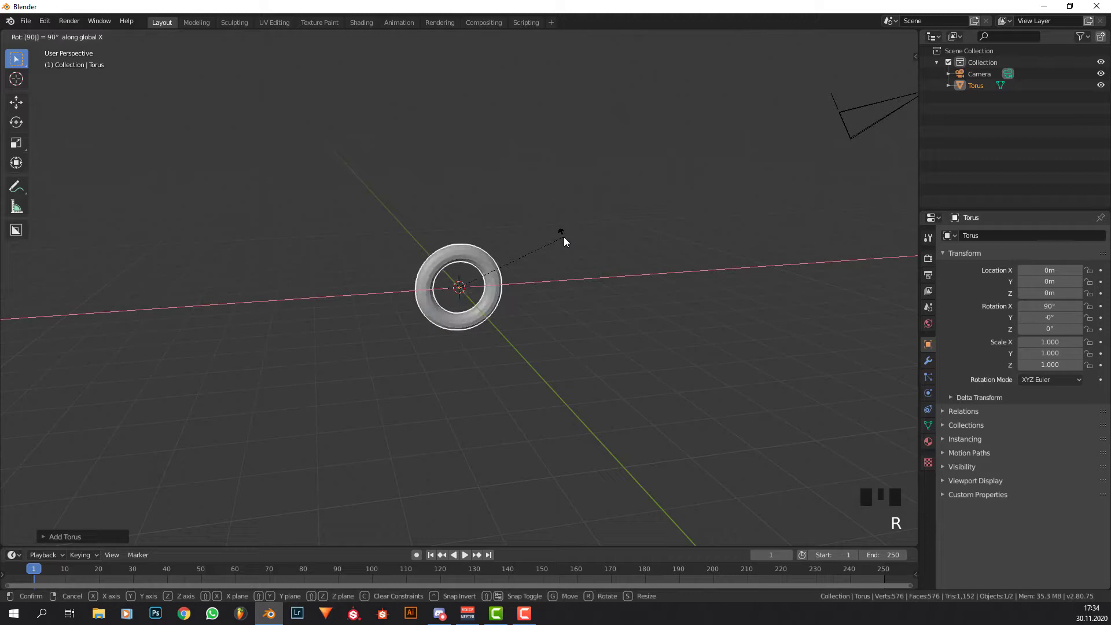
View the torus from the front in Edit Mode with X-ray see-through enabled.
key("KP_1")
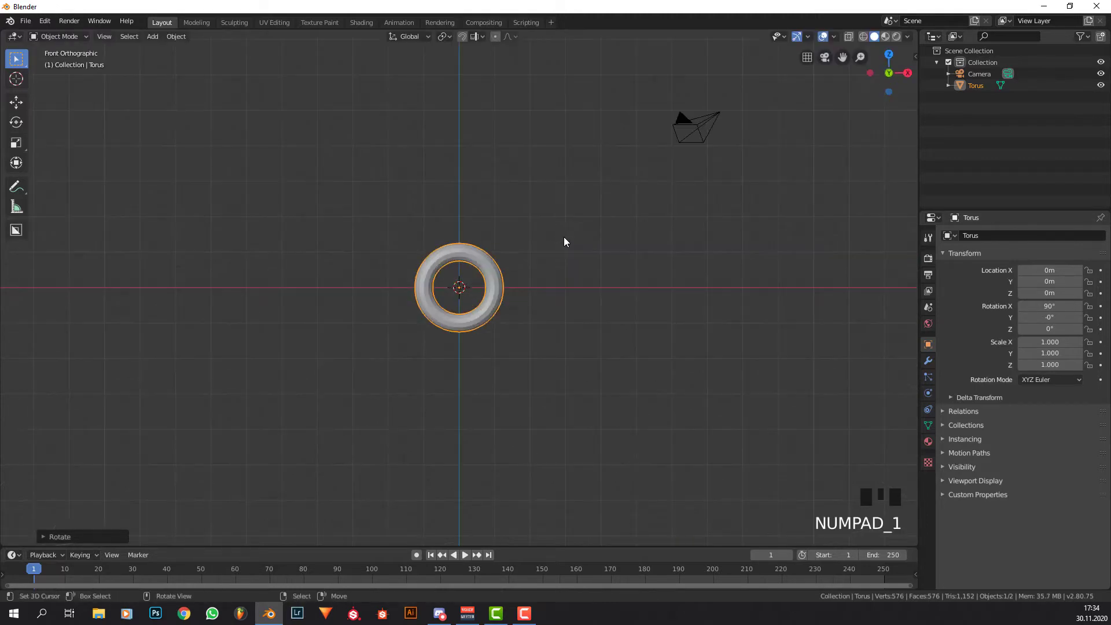
scroll("up", 3)
key("Tab")
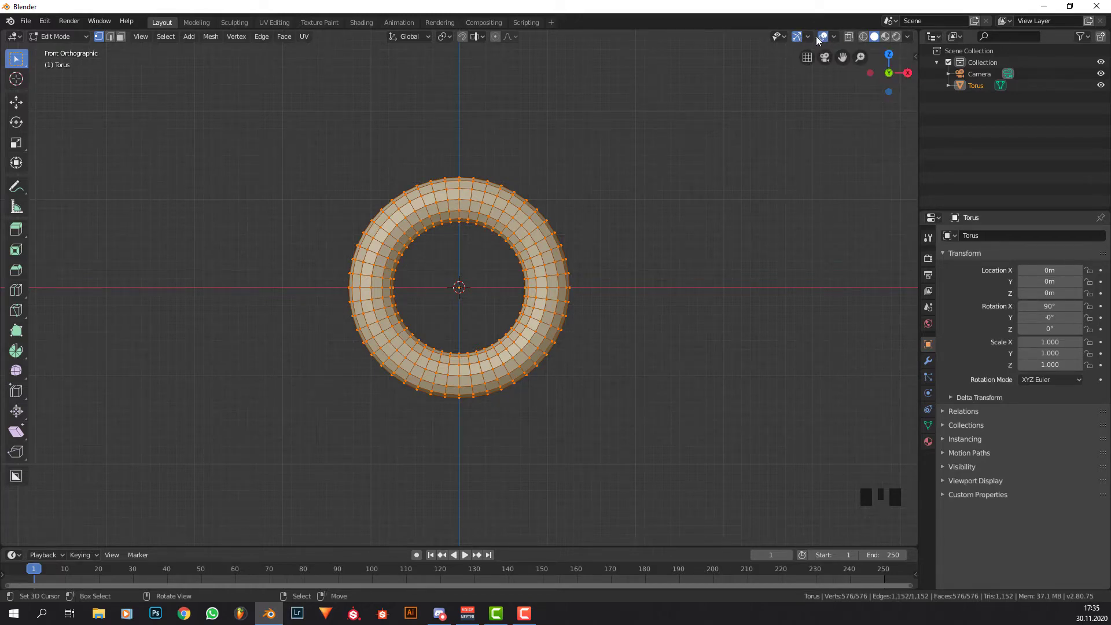
left_click(824, 38)
left_click(825, 37)
left_click_drag(801, 40, 843, 42)
left_click(855, 42)
Box-select and delete the lower half of the torus, leaving an arch.
scroll("up", 3)
key("a")
key("a")
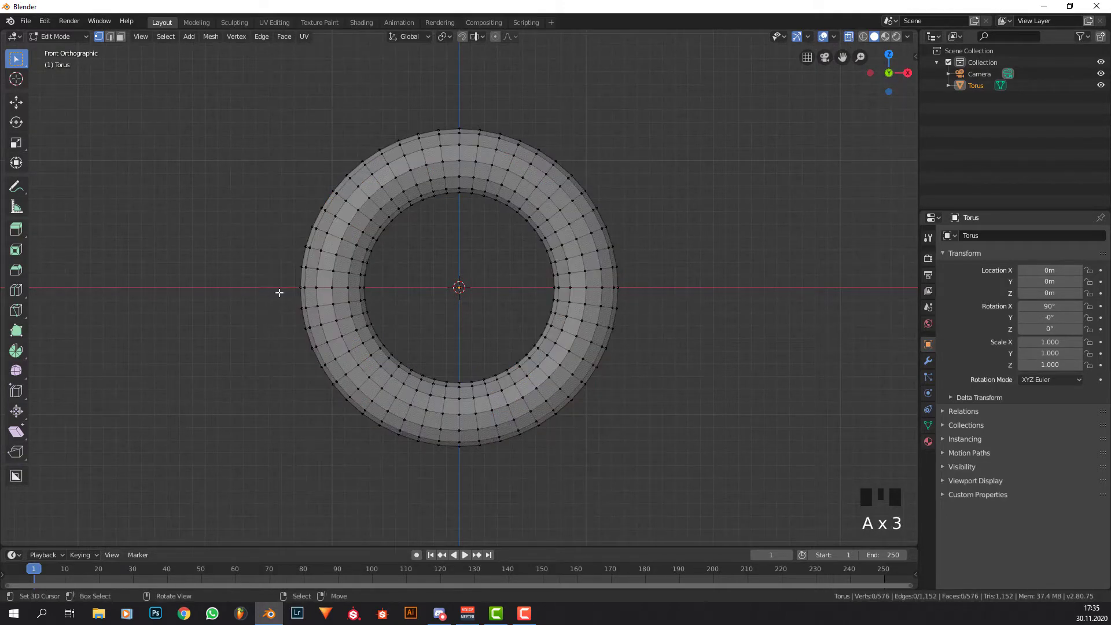
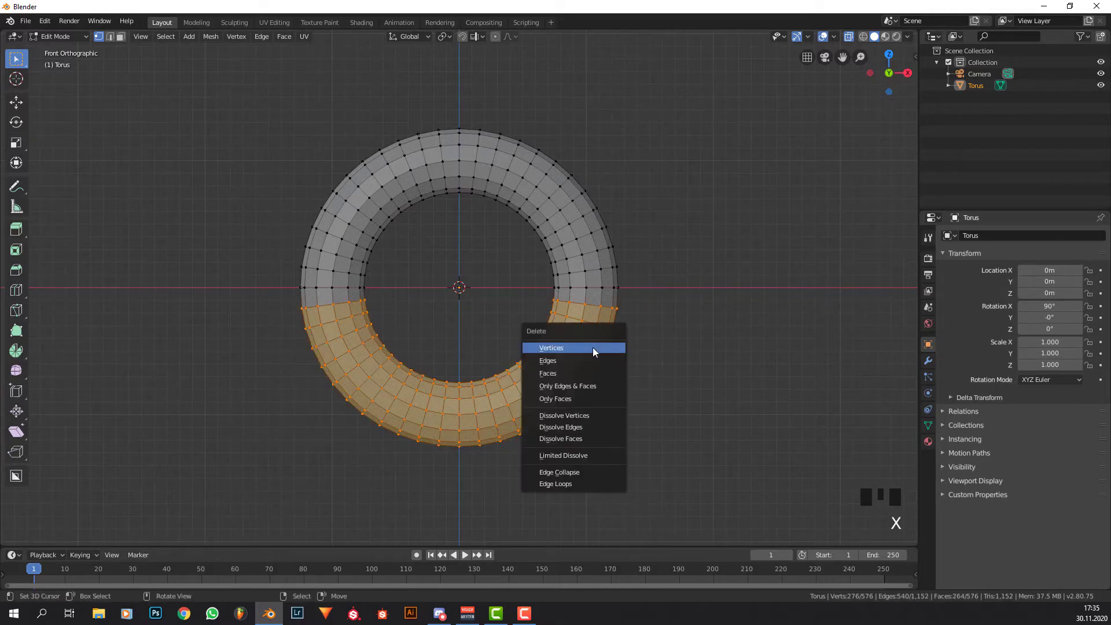
key("x")
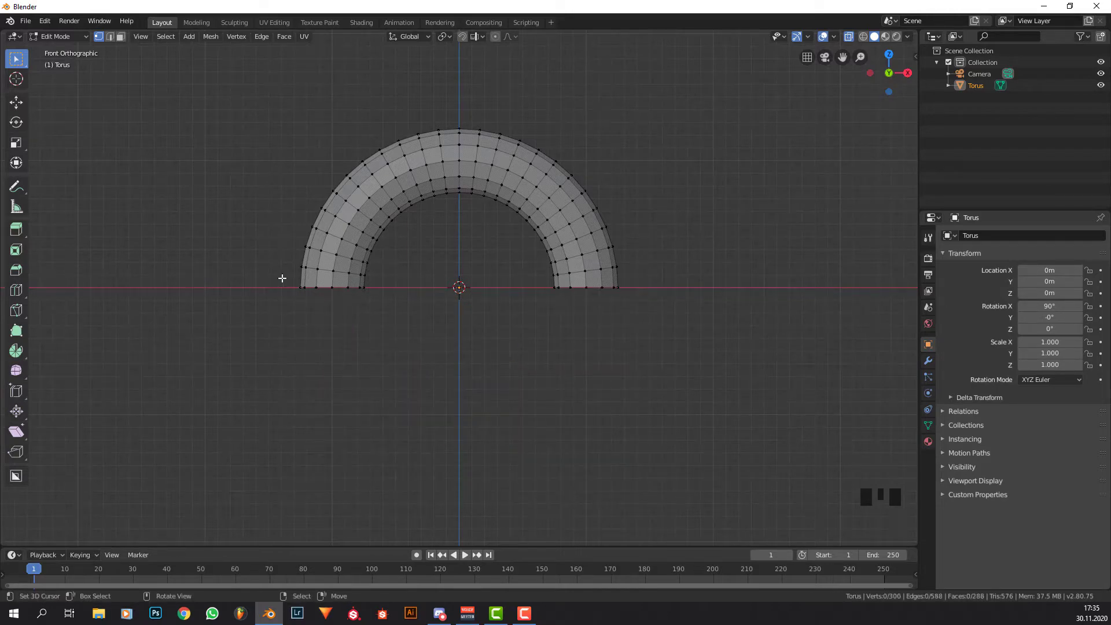
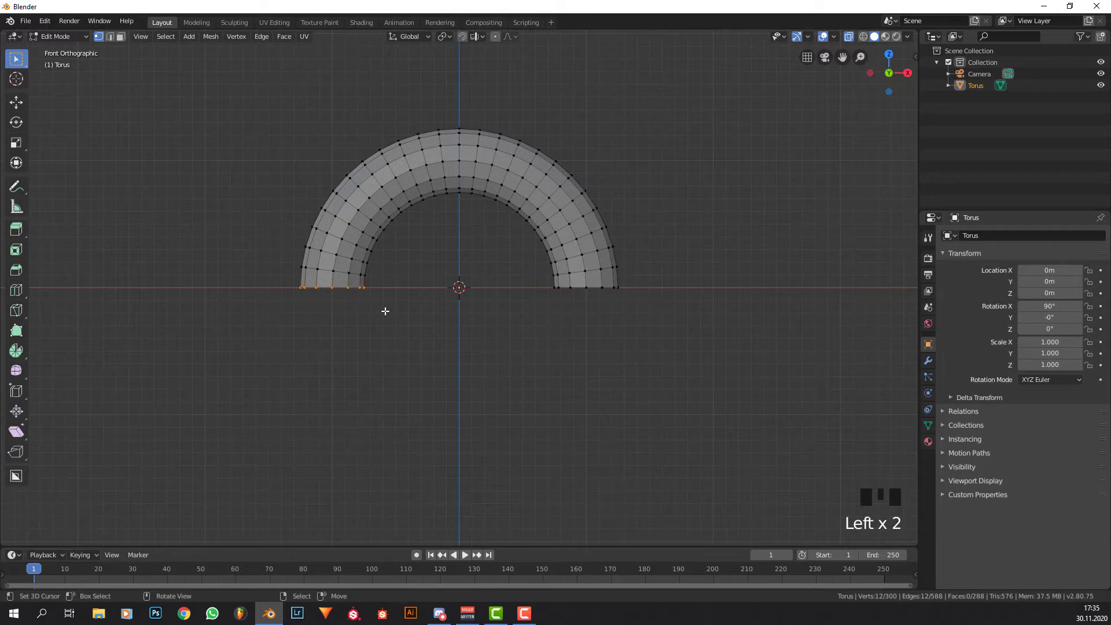
Extrude the arch's left end down into a long stem and bevel a loop cut into many edge loops.
scroll("down", 3)
key("e")
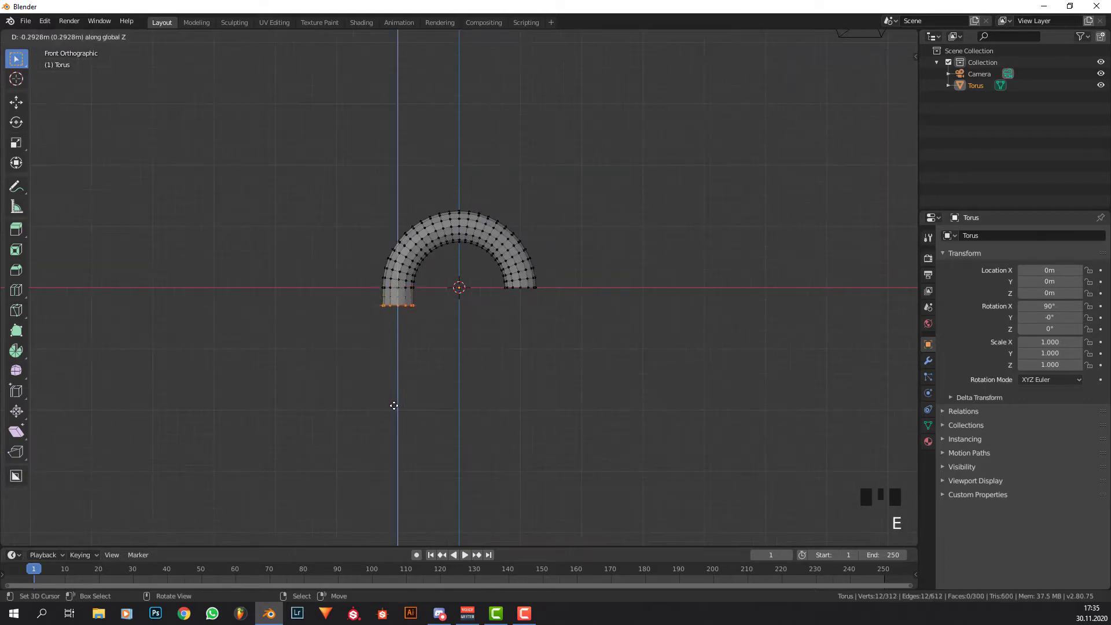
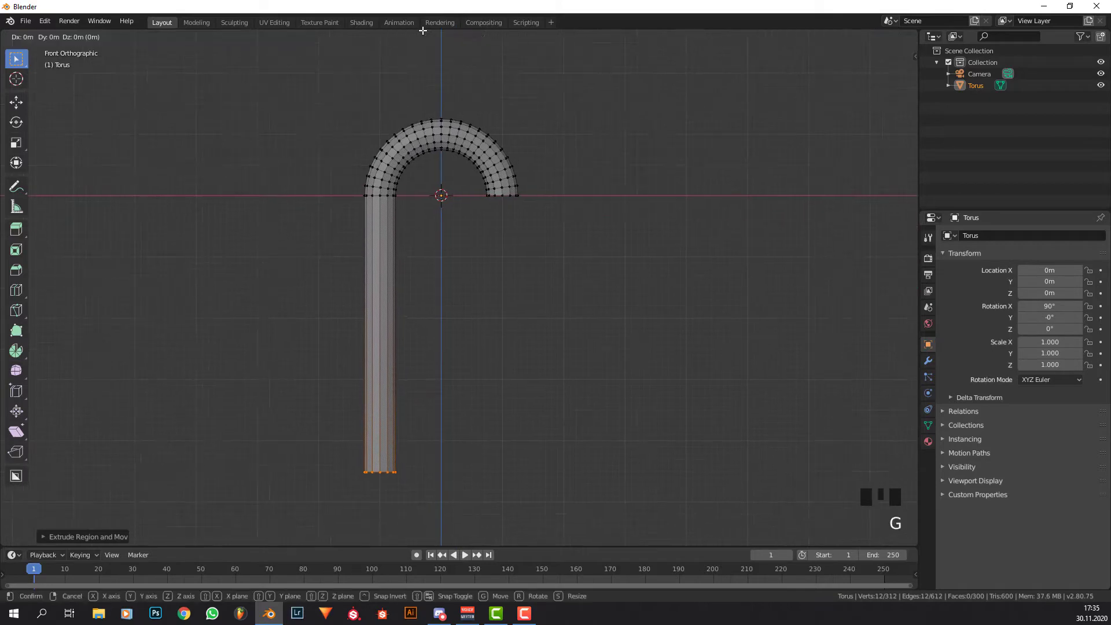
key("ctrl+r")
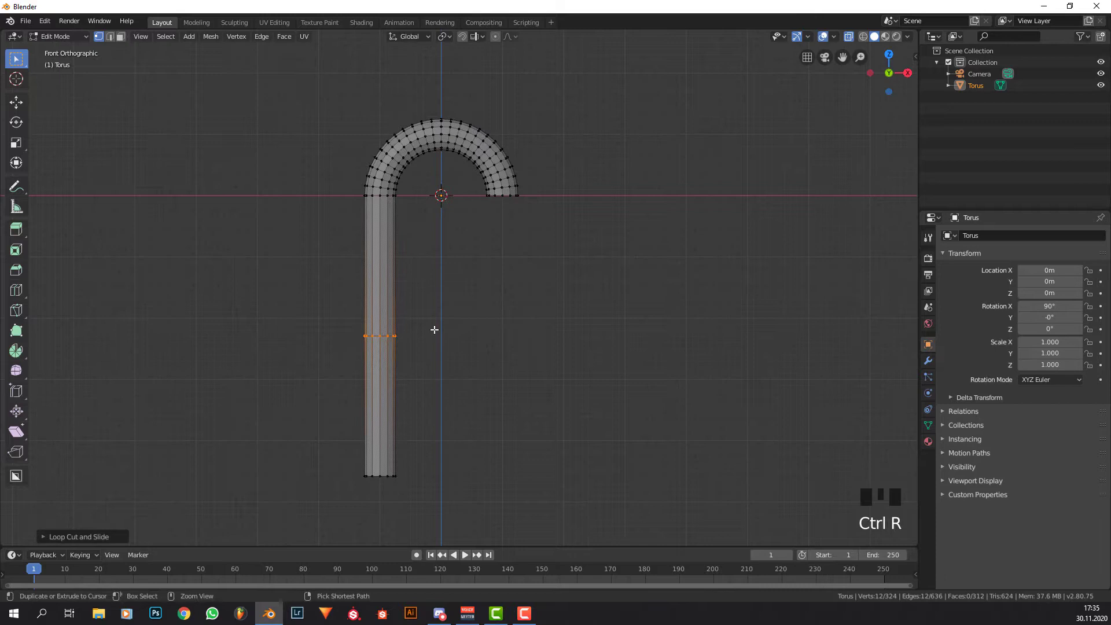
key("ctrl+b")
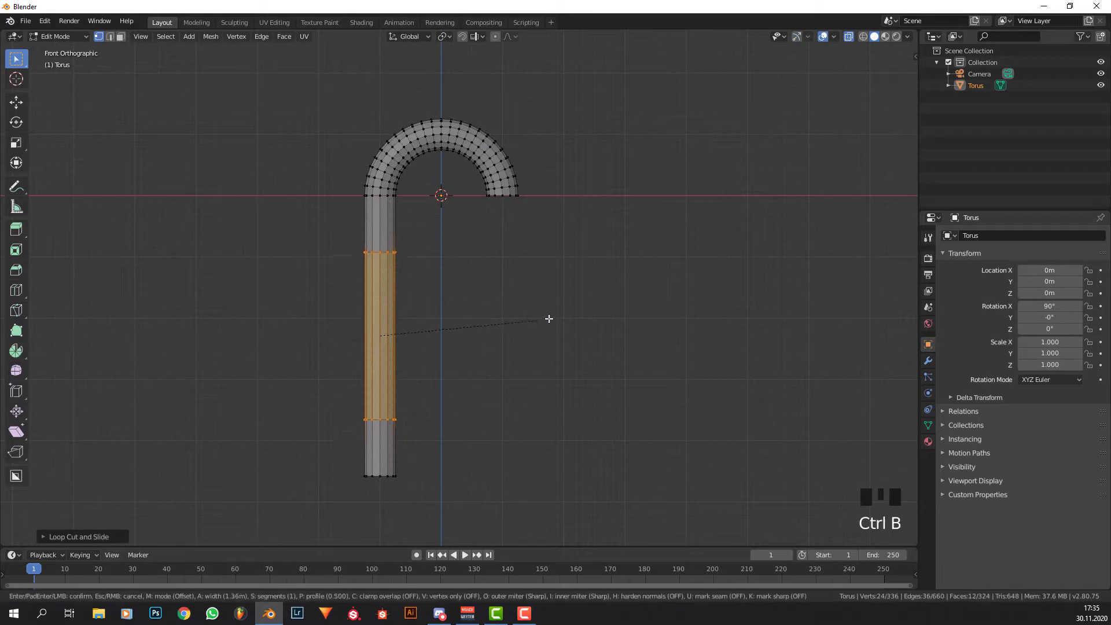
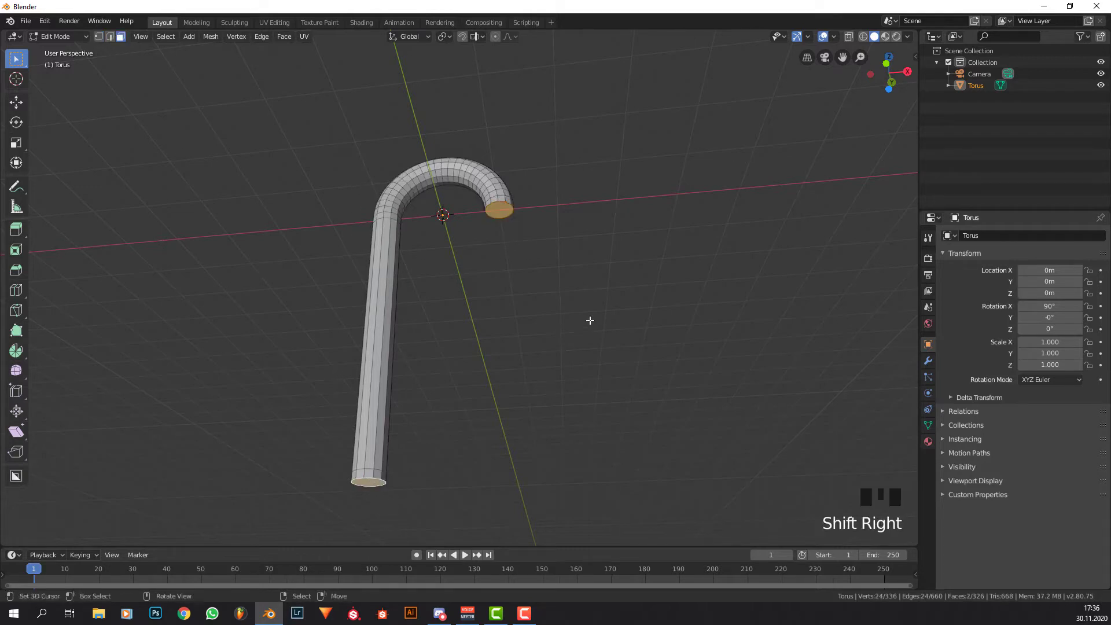
Bevel the rims of both filled end caps and return to Object Mode.
key("ctrl+b")
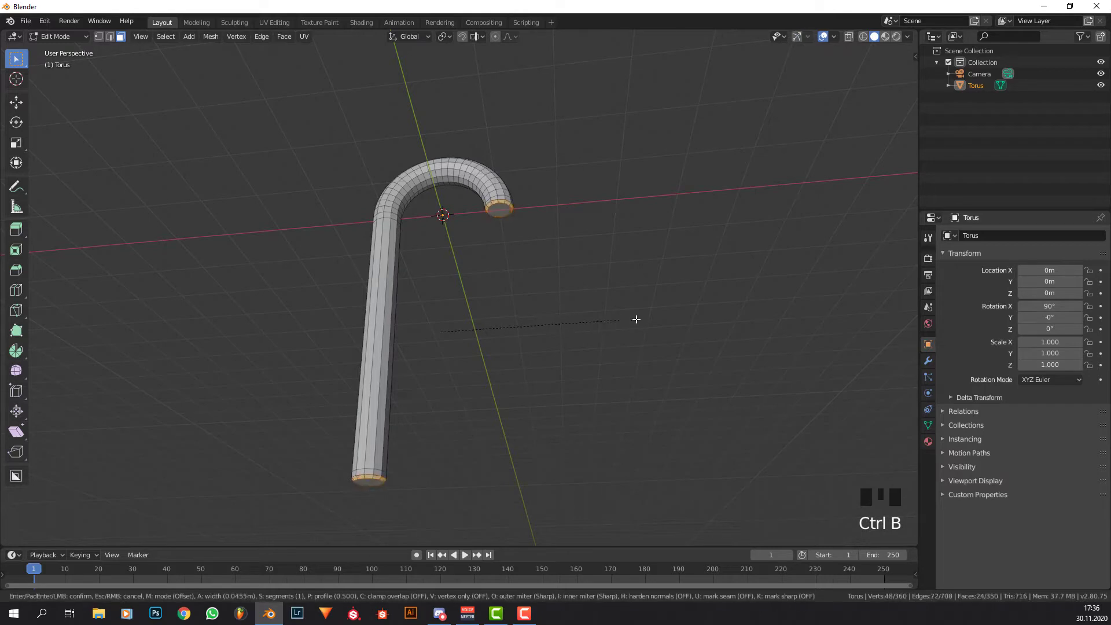
scroll("up", 3)
key("Tab")
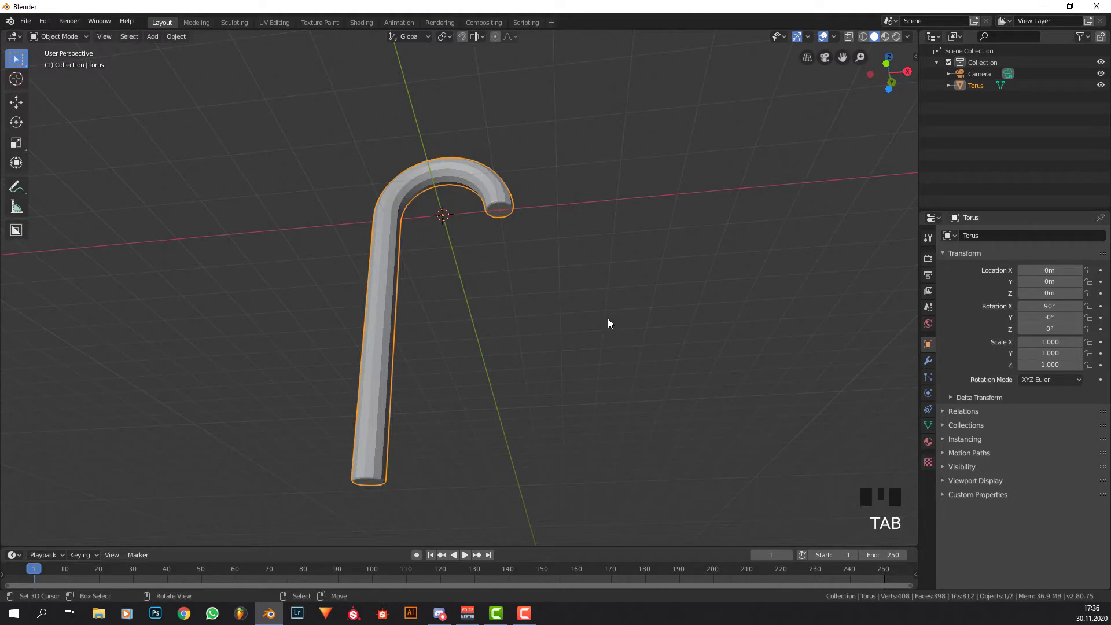
Shade the cane smooth and unwrap the whole mesh into UVs.
key("w")
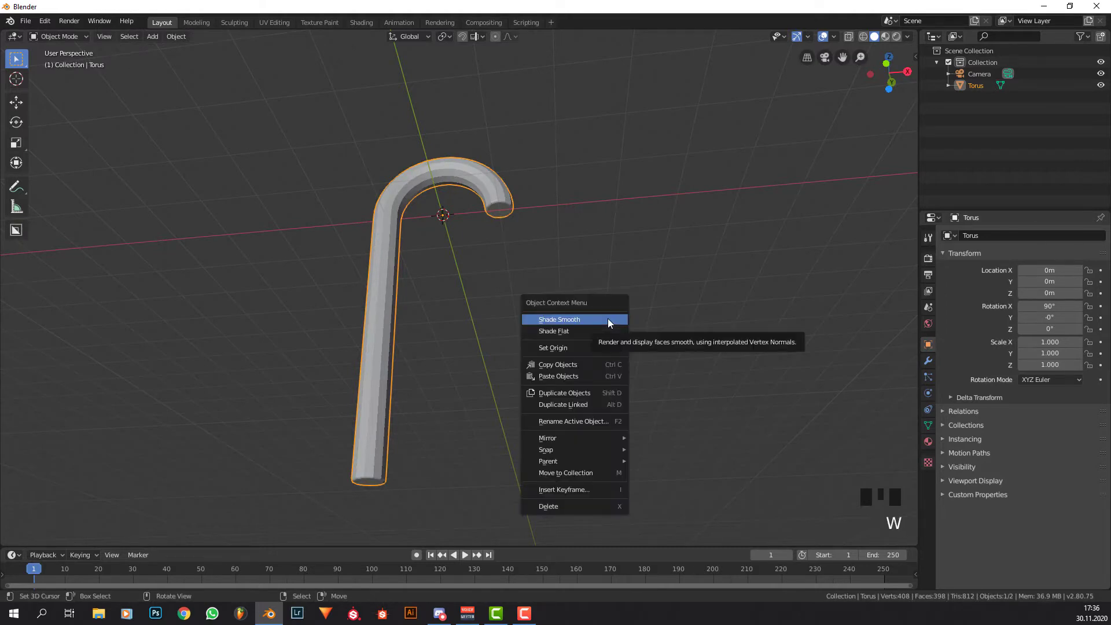
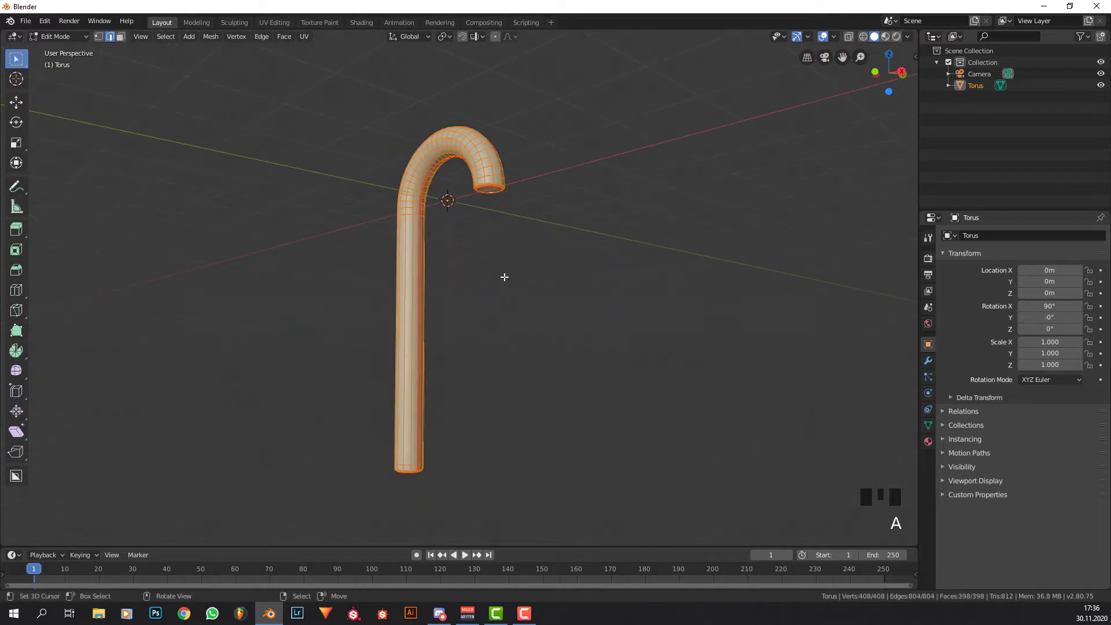
key("u")
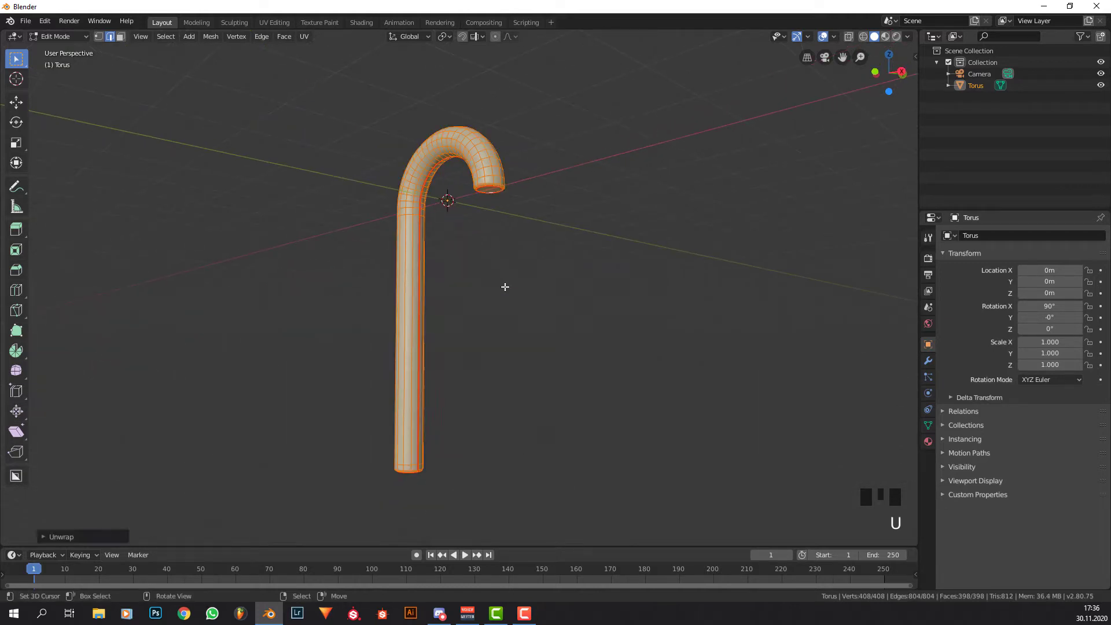
In the UV Editing workspace, flatten the stem's bottom and top UV rows into straight lines.
left_click(281, 25)
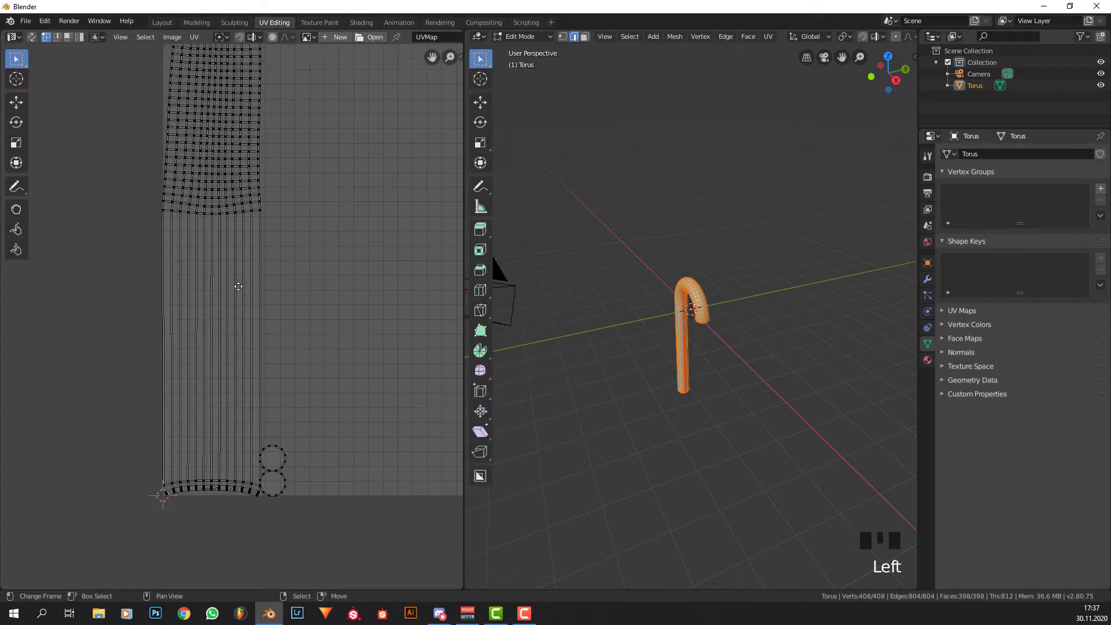
right_click(266, 481)
left_click_drag(266, 483, 327, 408)
key("s")
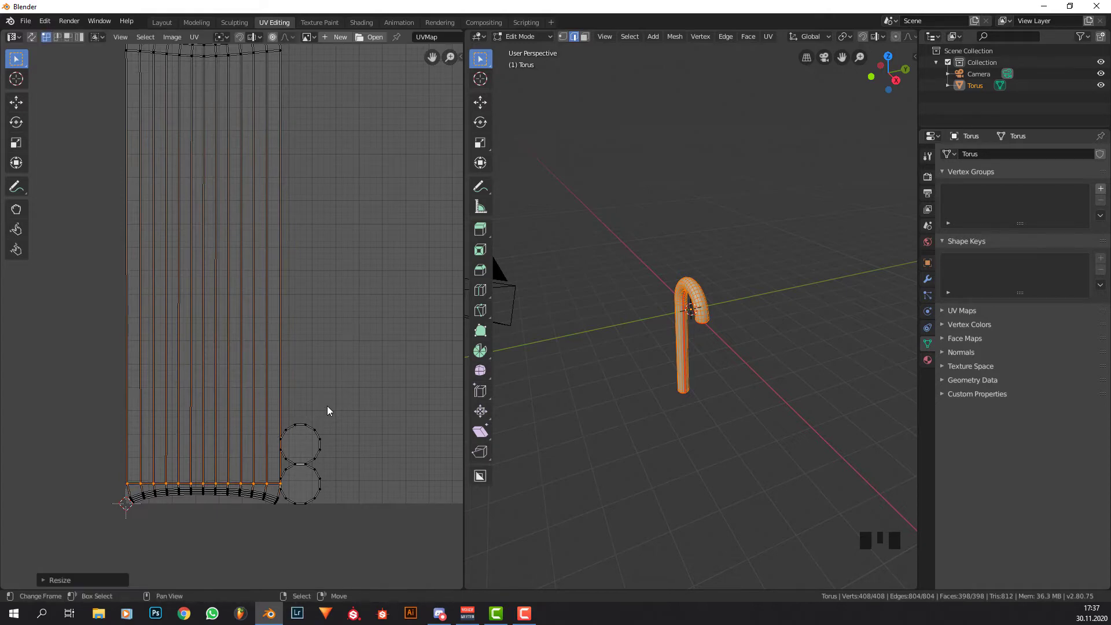
left_click_drag(293, 184, 268, 191)
key("s")
right_click(270, 195)
key("s")
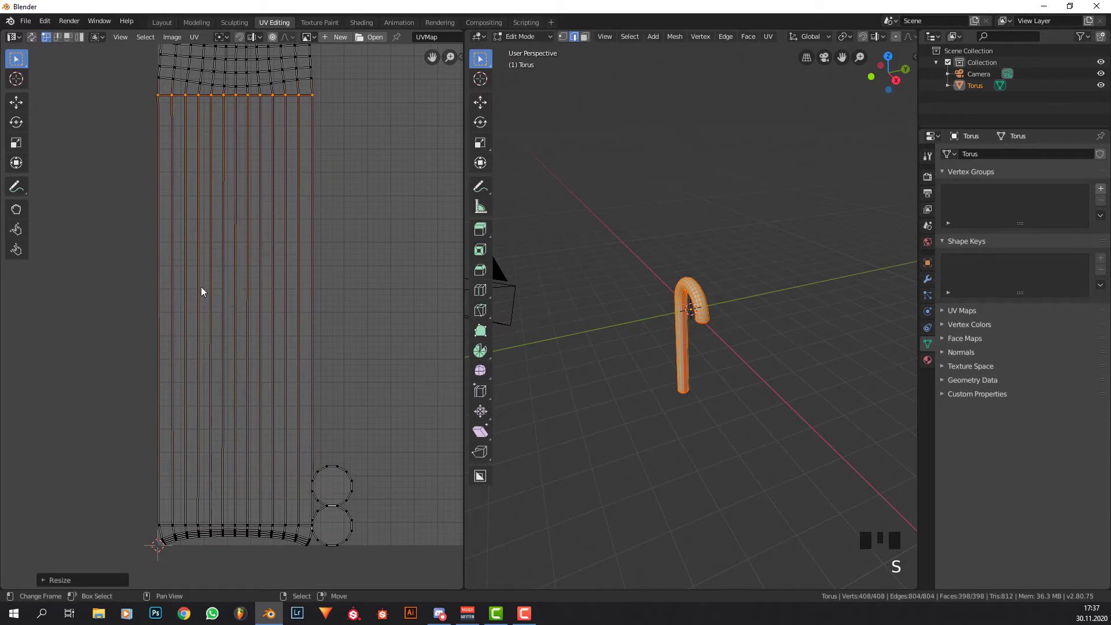
Straighten the left UV columns along X and shift them sideways into a neat rectangle.
right_click(155, 180)
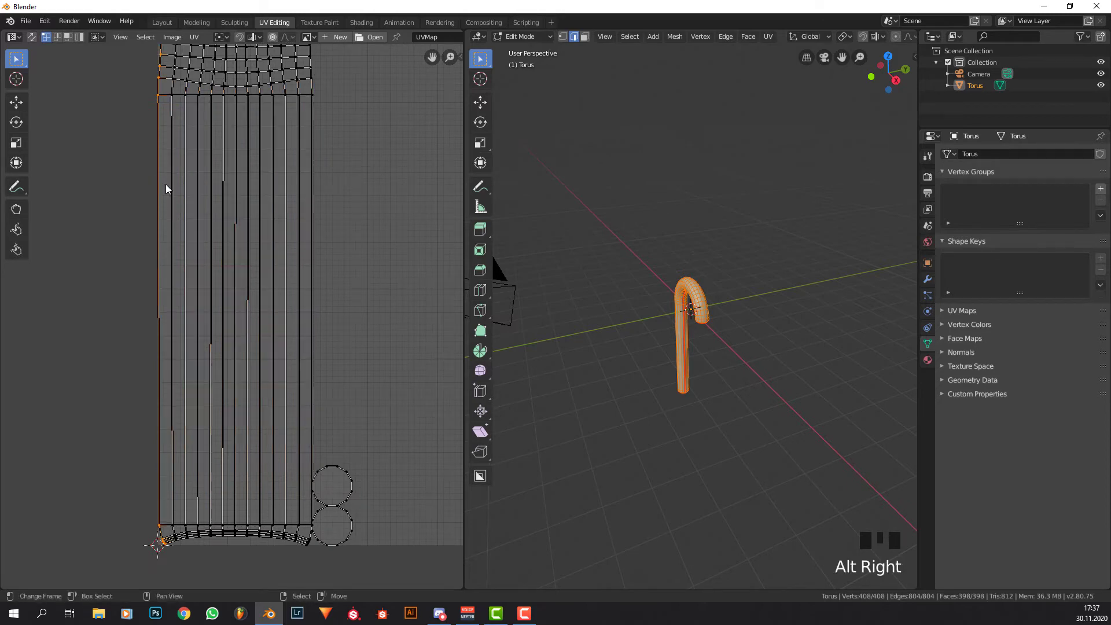
key("s")
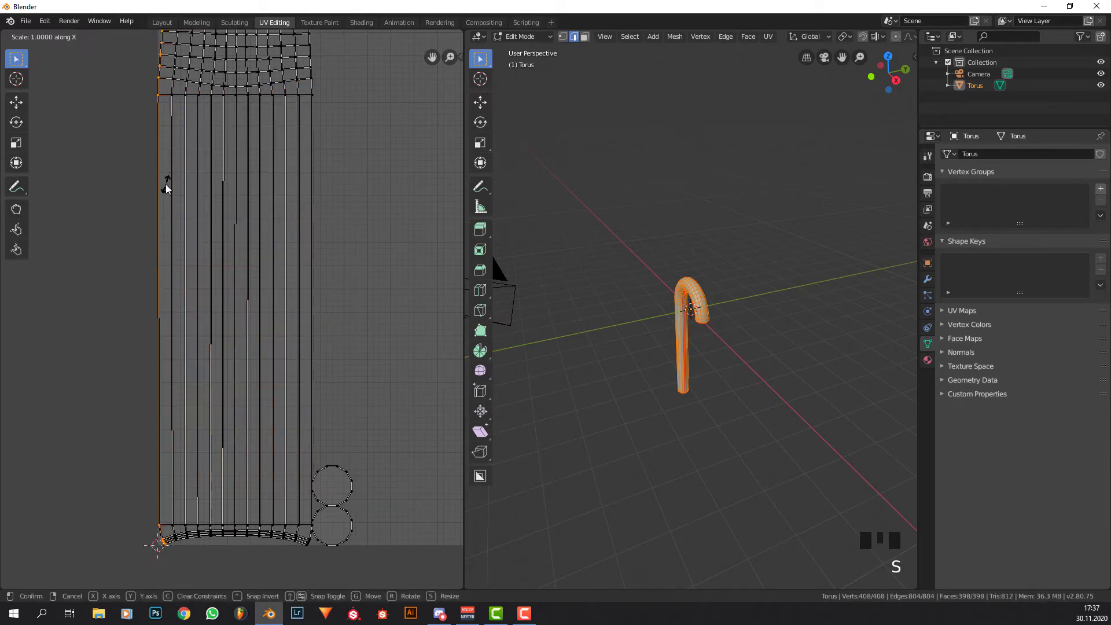
key("g")
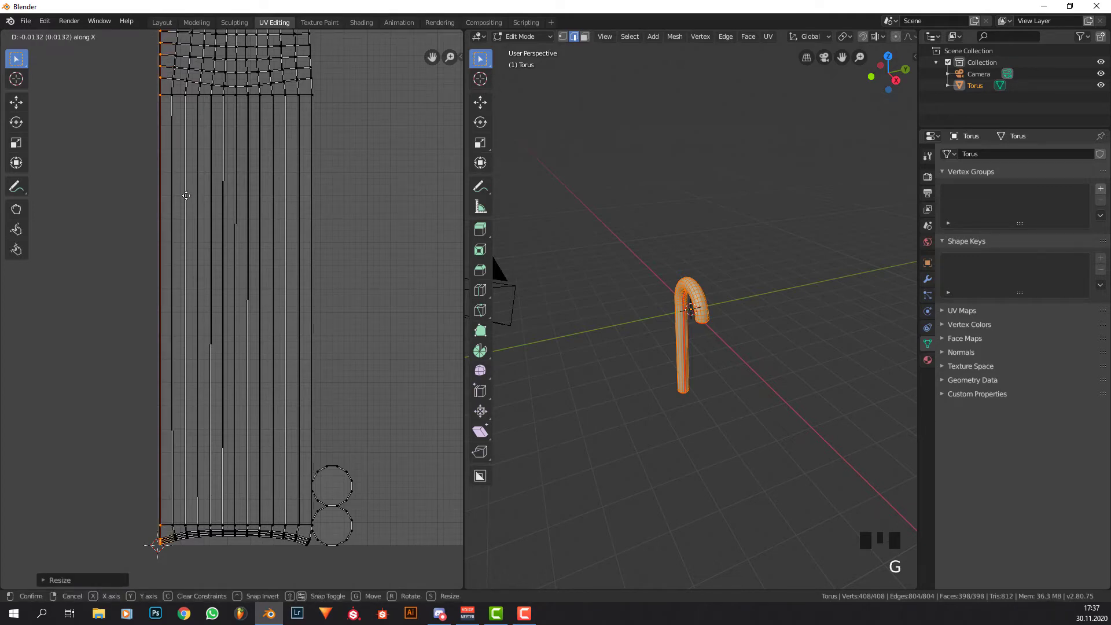
right_click(172, 195)
key("s")
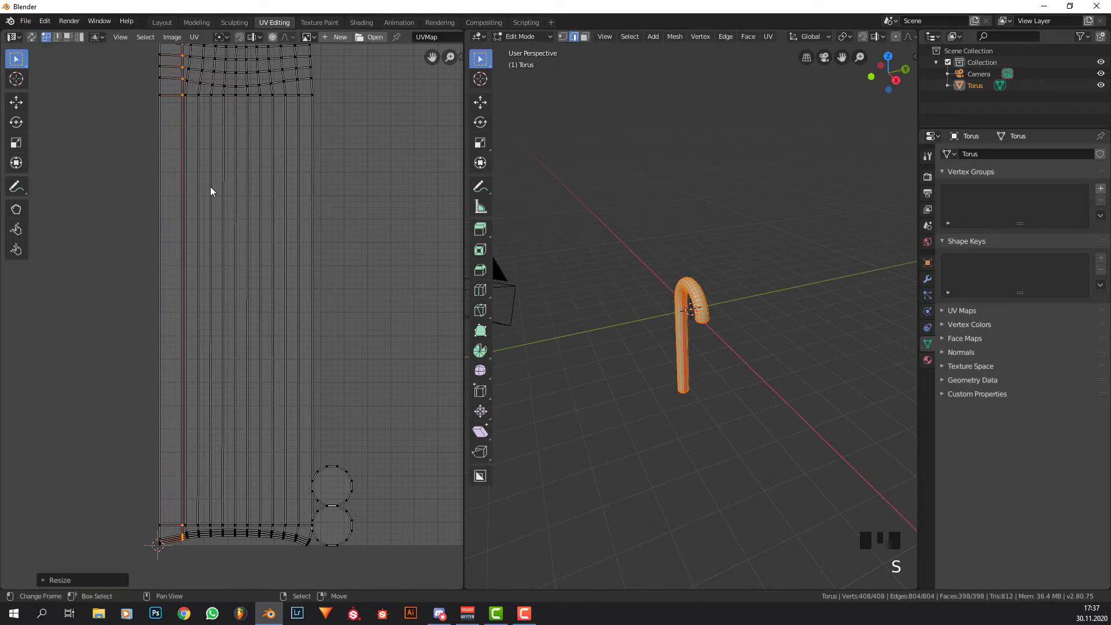
key("g")
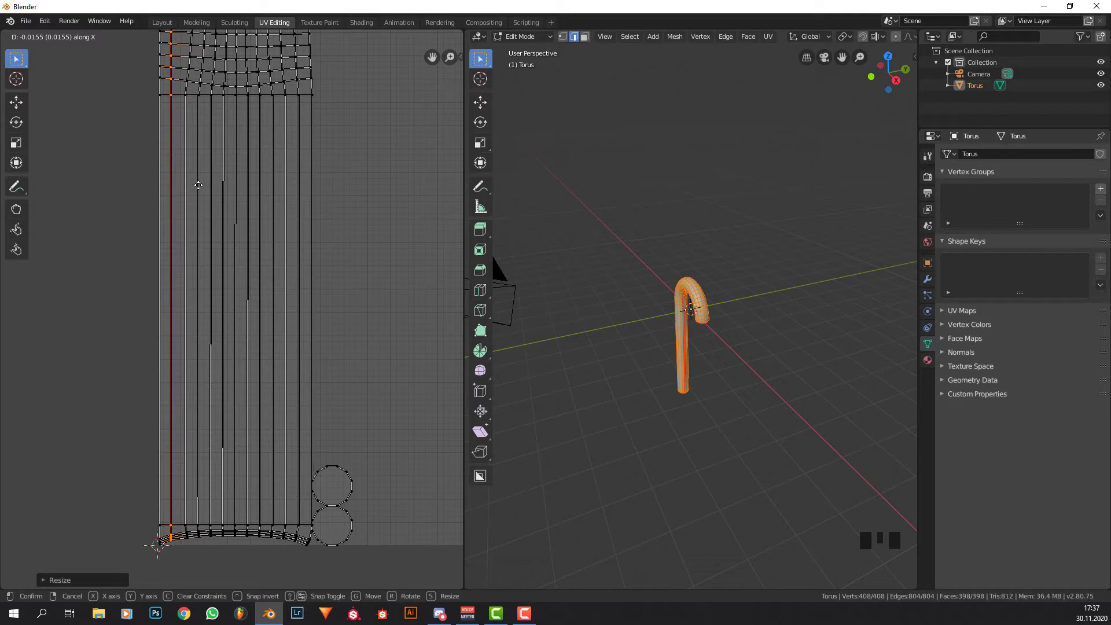
right_click(171, 217)
Select all UV points and pick an active vertex on the cane strip.
key("a")
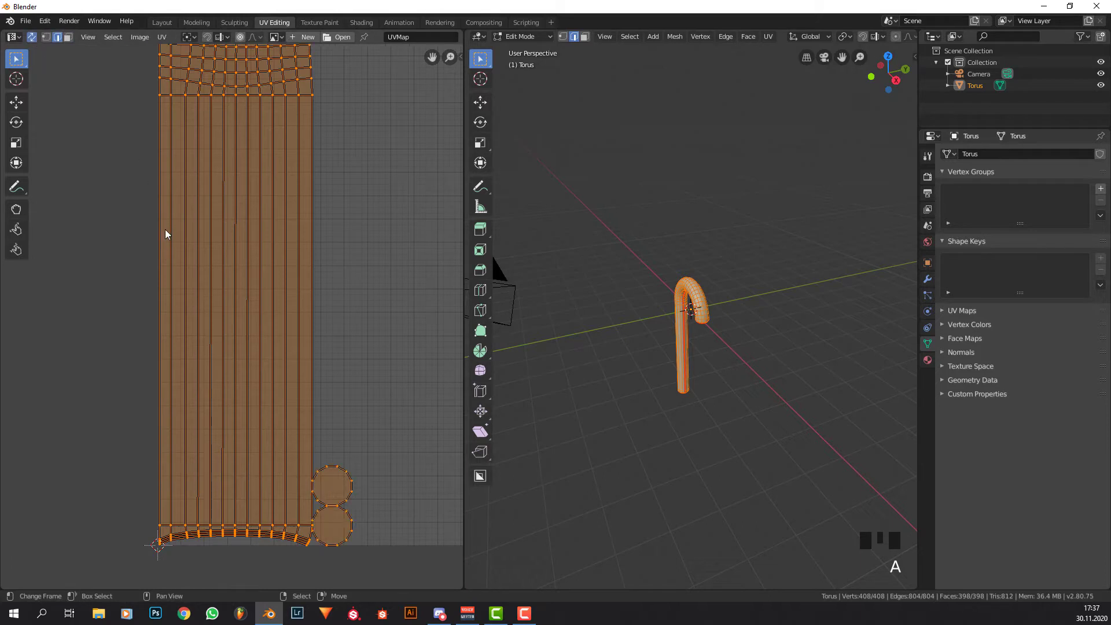
right_click(165, 265)
right_click(168, 266)
right_click(170, 270)
right_click(170, 270)
Switch to face select and select every face with an active quad for Follow Active Quads.
left_click(76, 48)
key("a")
right_click(169, 312)
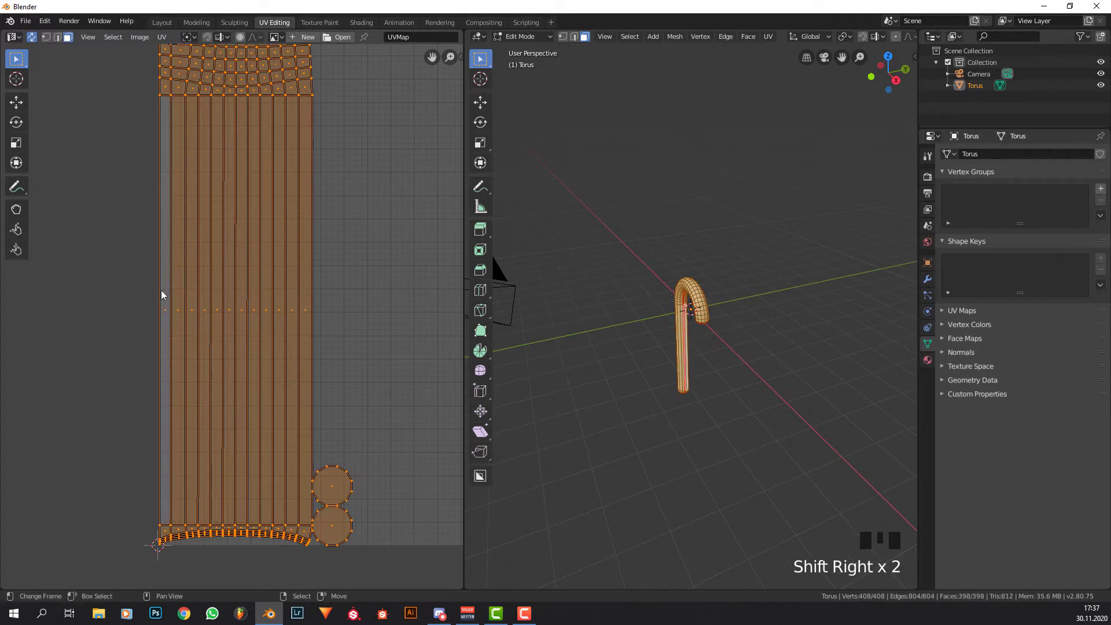
right_click(166, 310)
right_click(168, 311)
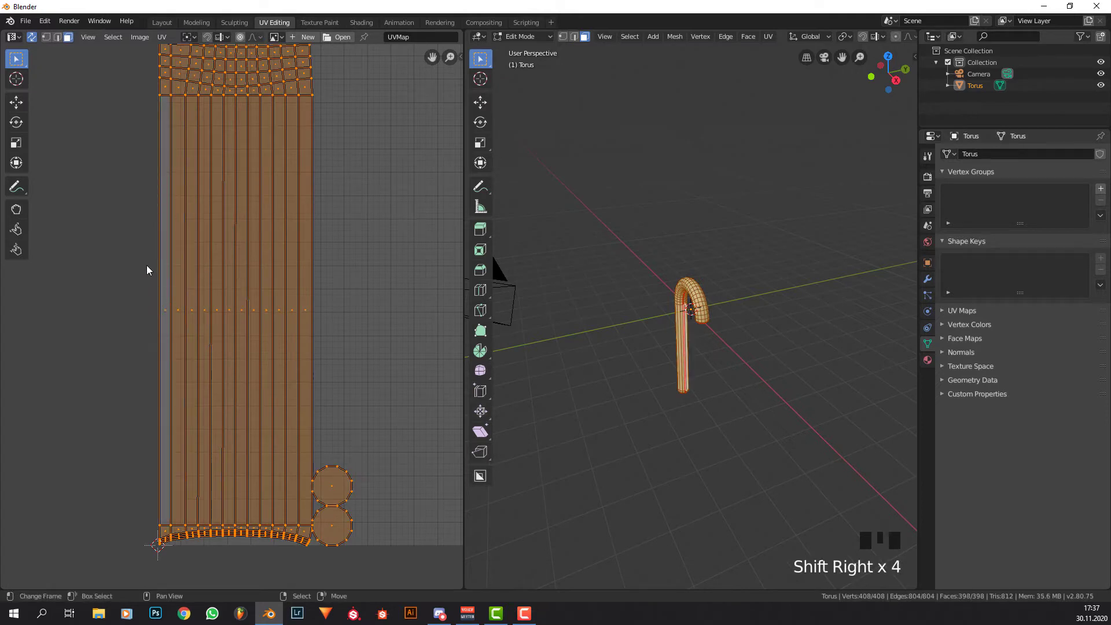
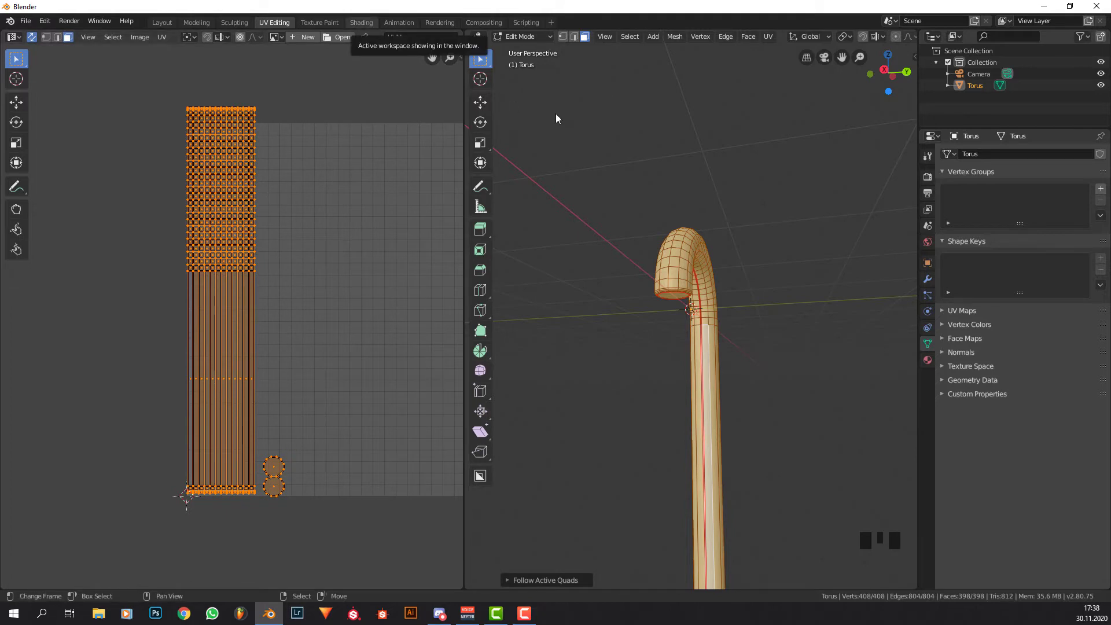
Switch to the Shading workspace for the new Candy cane material.
left_click(559, 118)
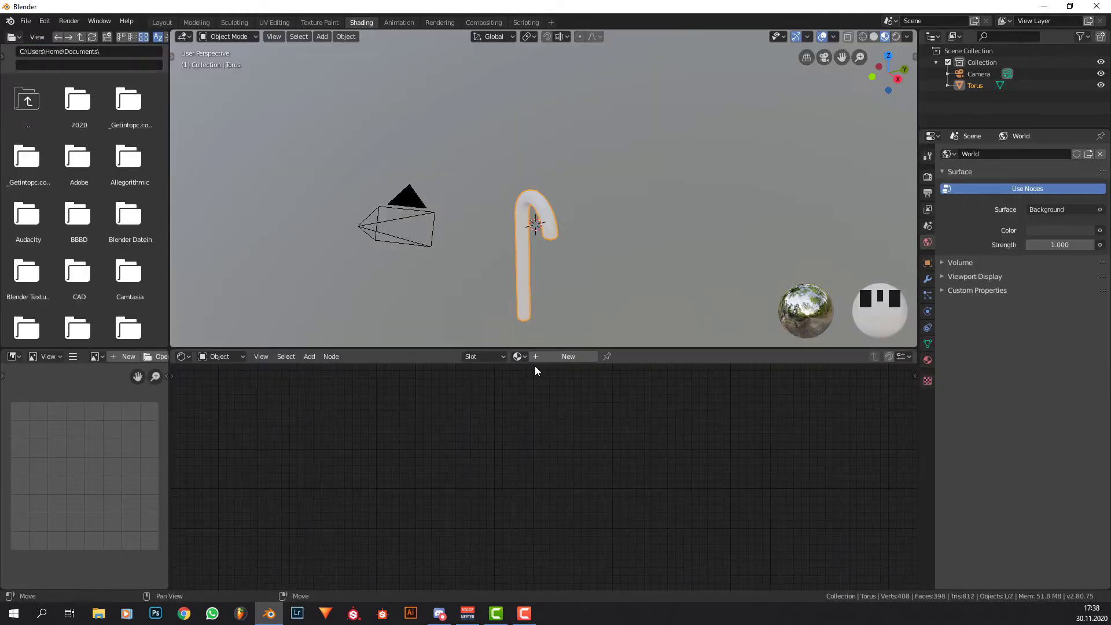
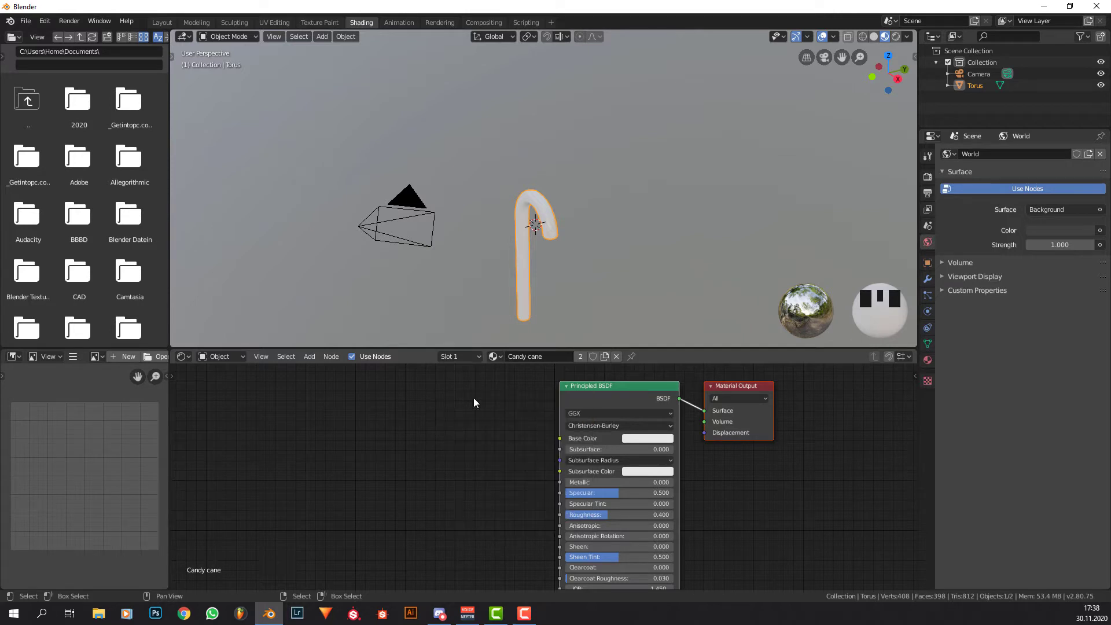
Add a Node Wrangler mapped texture setup and replace its image with a Separate XYZ node.
left_click(616, 403)
key("ctrl+t")
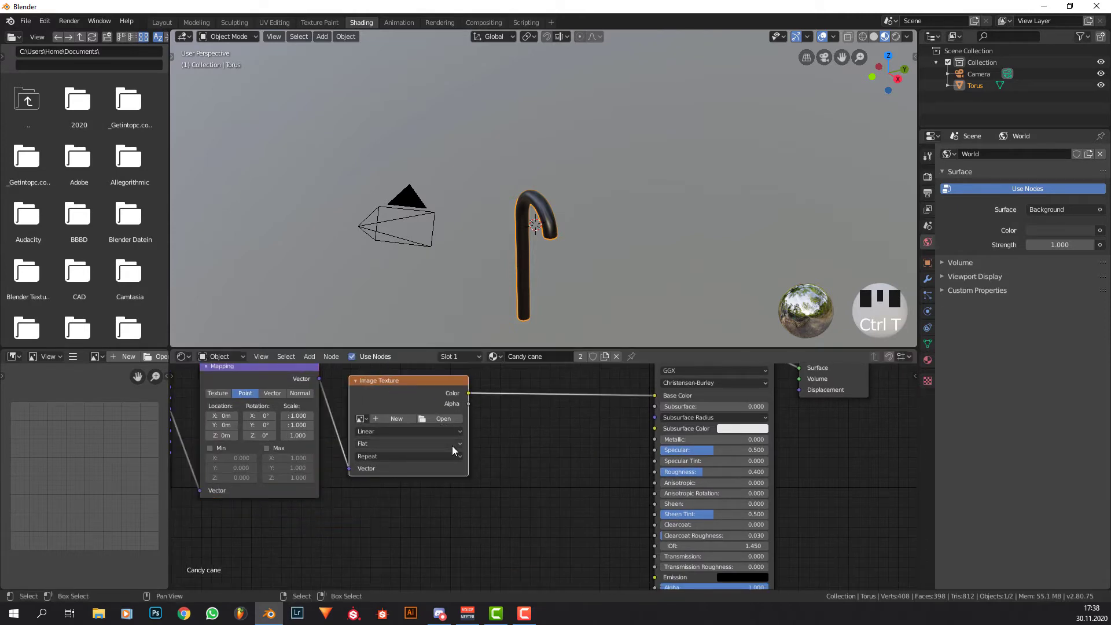
key("x")
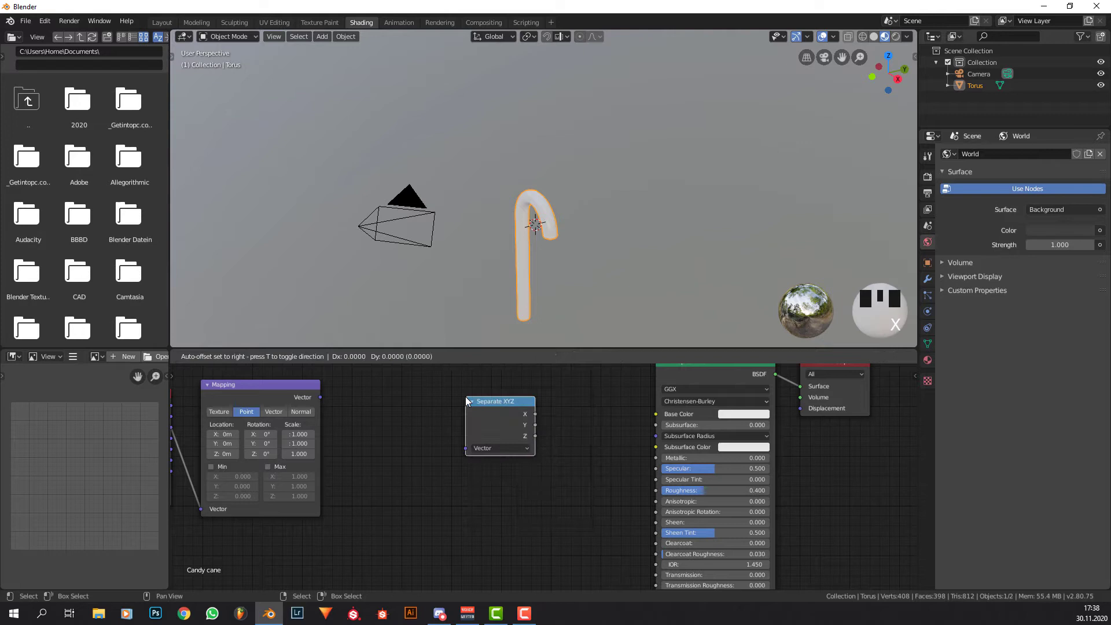
left_click(324, 398)
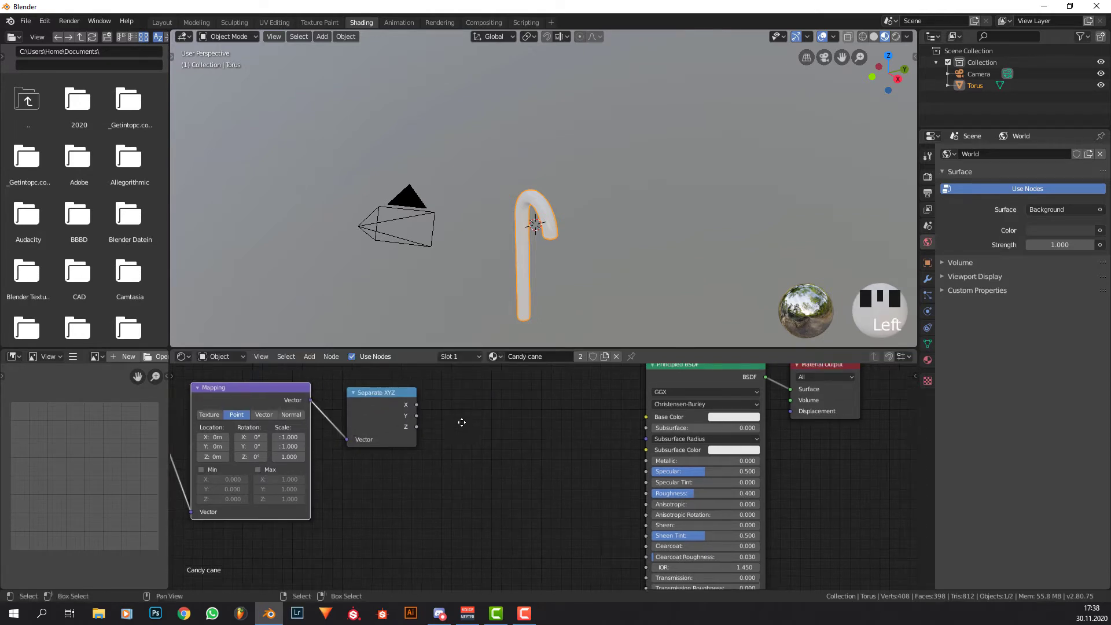
Wire Mapping into Separate XYZ and its Y output into the Principled BSDF.
left_click(400, 412)
left_click(400, 412)
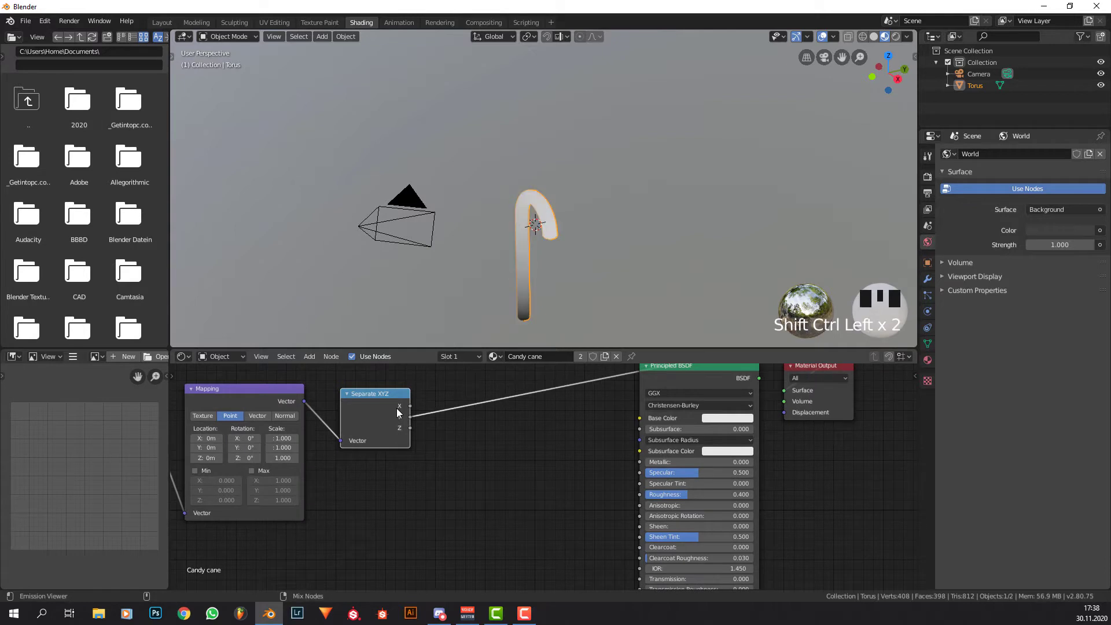
left_click_drag(552, 264, 391, 410)
left_click(392, 410)
left_click_drag(529, 197, 516, 207)
Apply all transforms to the cane and add a Math (Add) node fed by the Y coordinate.
key("ctrl+a")
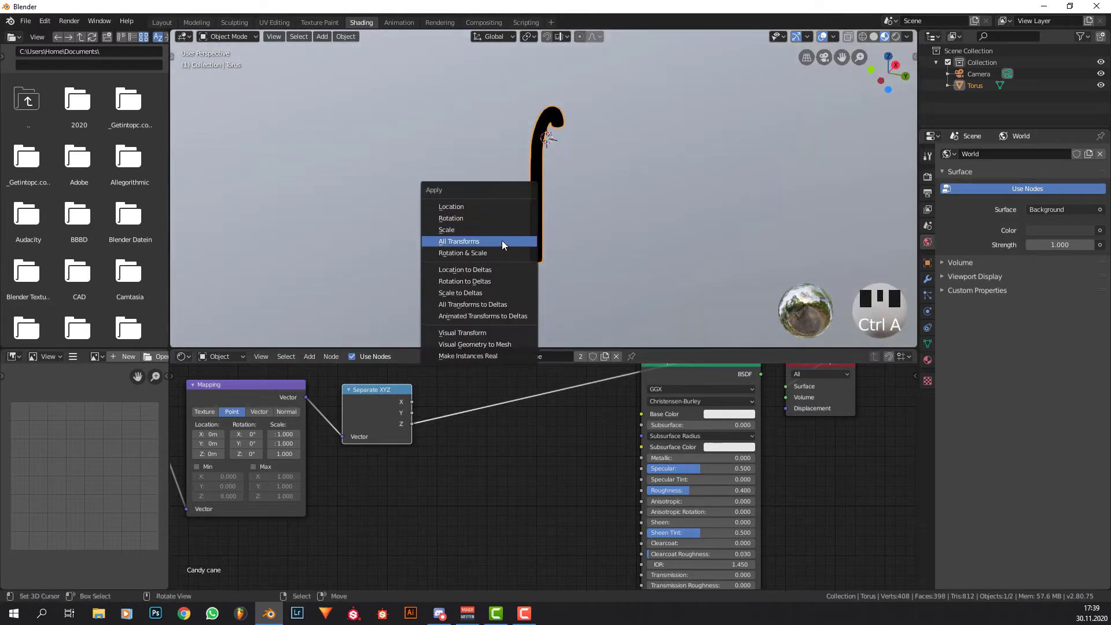
left_click(396, 407)
left_click(397, 407)
left_click_drag(523, 274, 580, 290)
Link the Add node's result into the Principled BSDF shader.
scroll("up", 3)
scroll("up", 3)
left_click_drag(532, 207, 486, 267)
scroll("down", 3)
scroll("down", 3)
left_click_drag(517, 197, 470, 390)
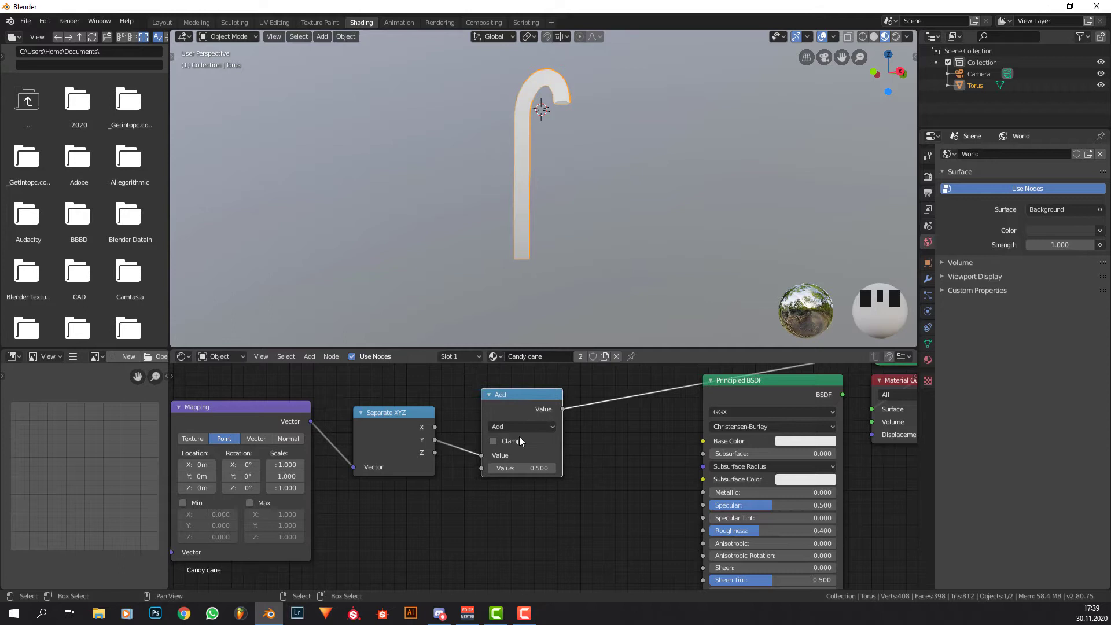
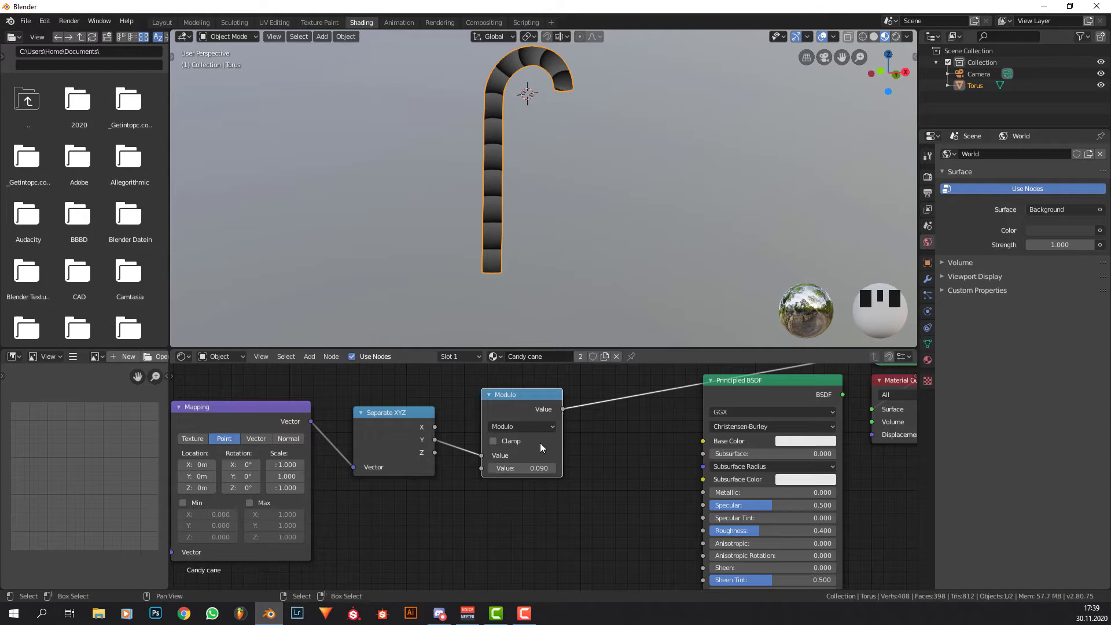
Set the Math node to Modulo with second value 0.090 for repeating bands.
left_click(429, 419)
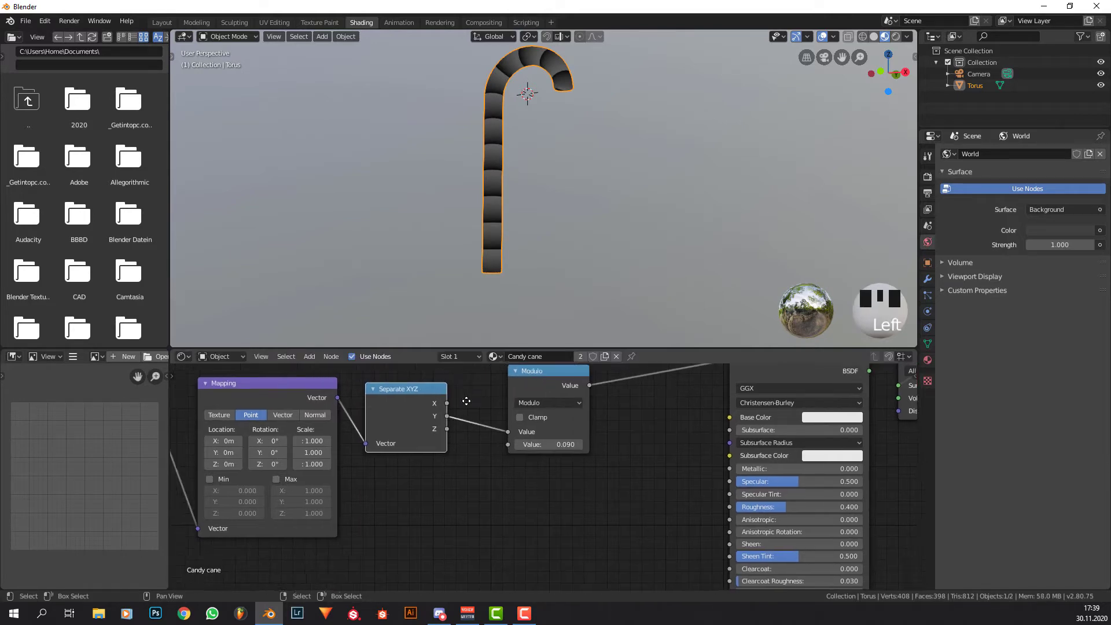
Adjust the ColorRamp's red and white stops, pulling them together for crisp stripe edges.
left_click_drag(609, 228, 565, 393)
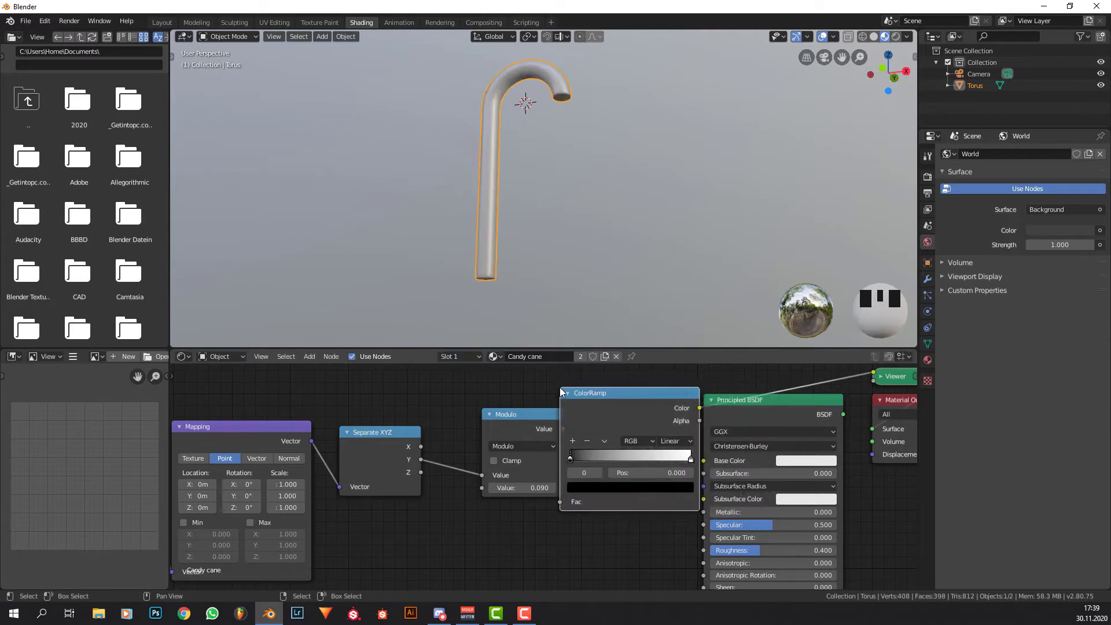
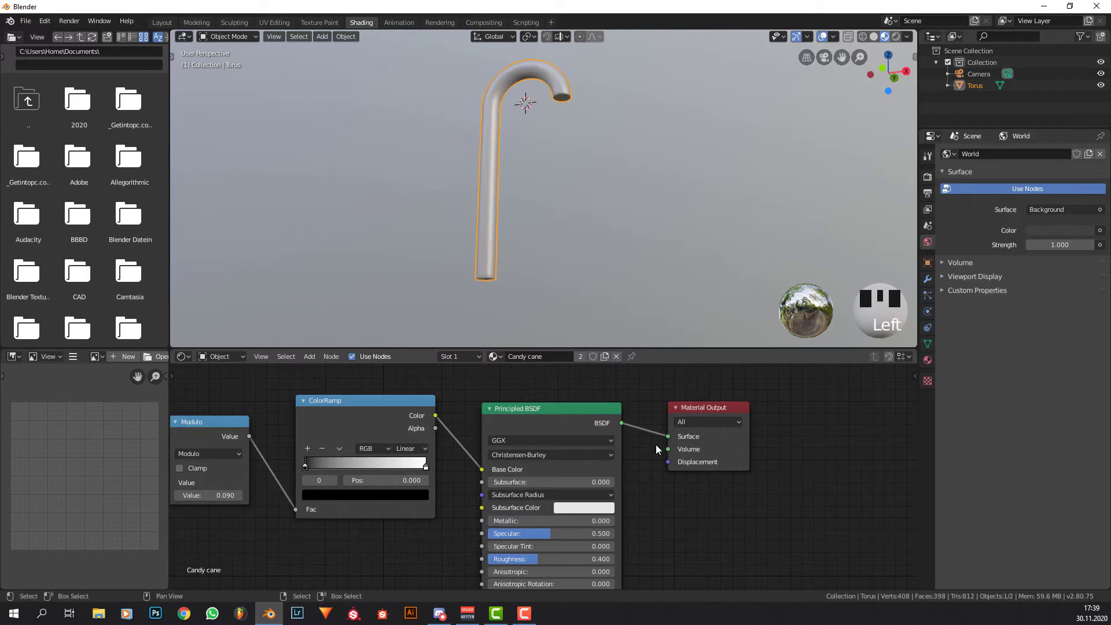
scroll("down", 3)
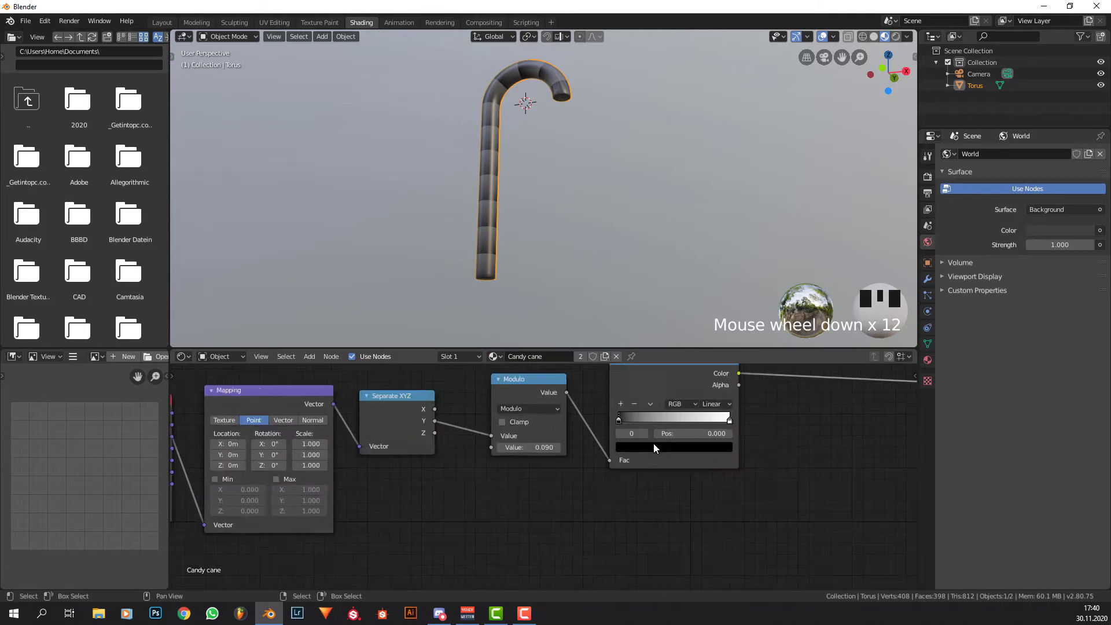
left_click_drag(551, 455, 590, 352)
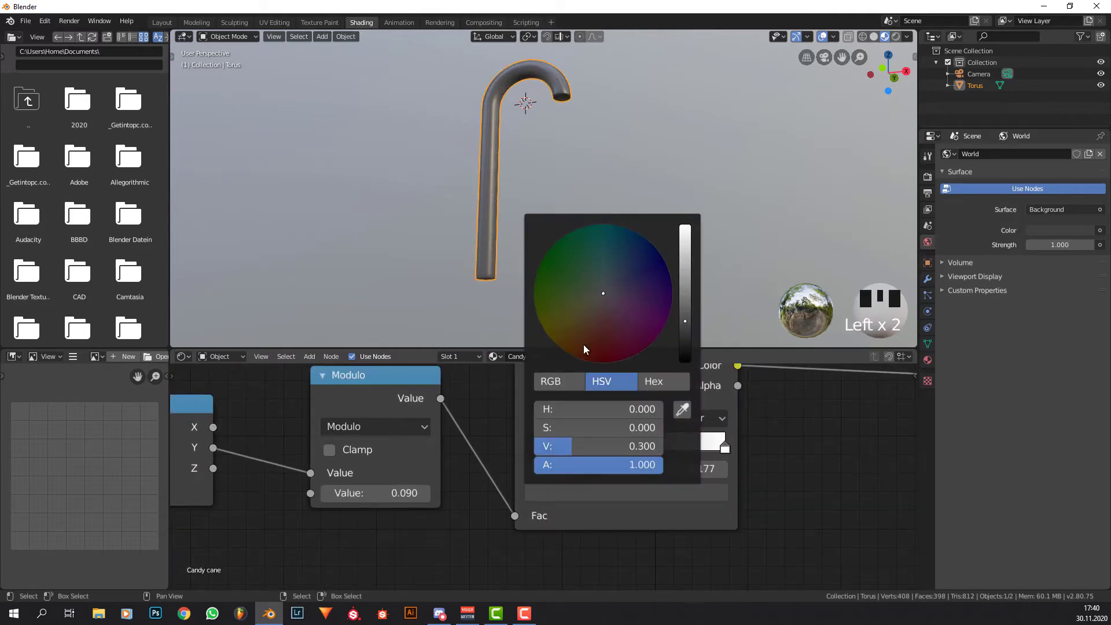
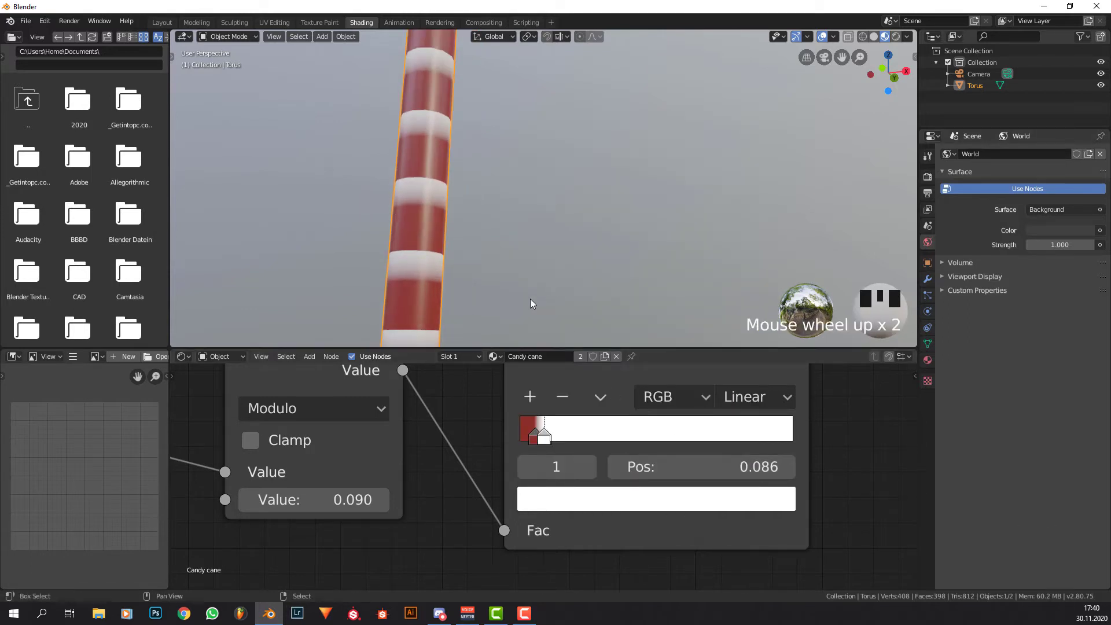
left_click_drag(542, 436, 544, 440)
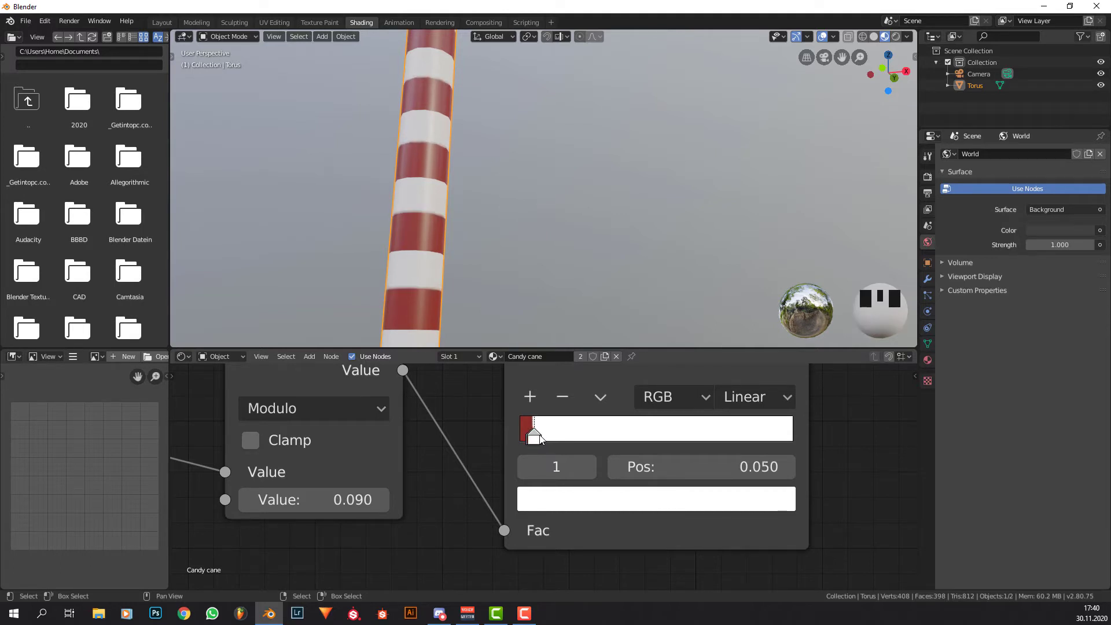
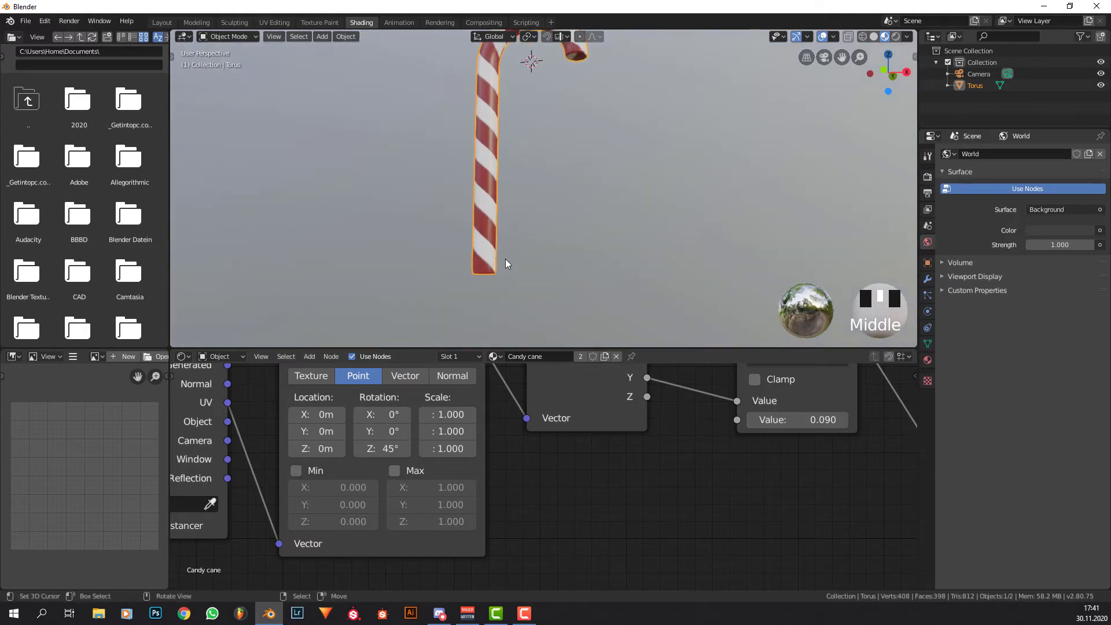
Orbit and zoom along the cane to inspect the 45° diagonal stripes.
key("KP_1")
scroll("down", 3)
left_click_drag(577, 211, 556, 287)
scroll("up", 3)
left_click_drag(553, 243, 504, 232)
scroll("up", 3)
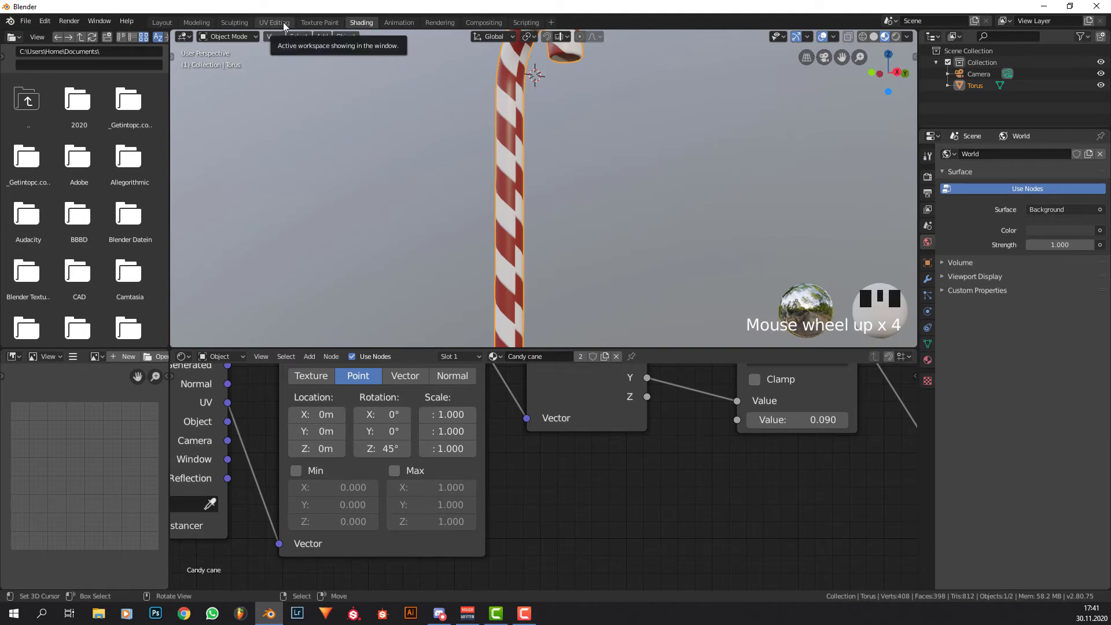
In the UV Editing workspace, rescale the cane's UVs and check the stripe width in Object Mode.
left_click(283, 24)
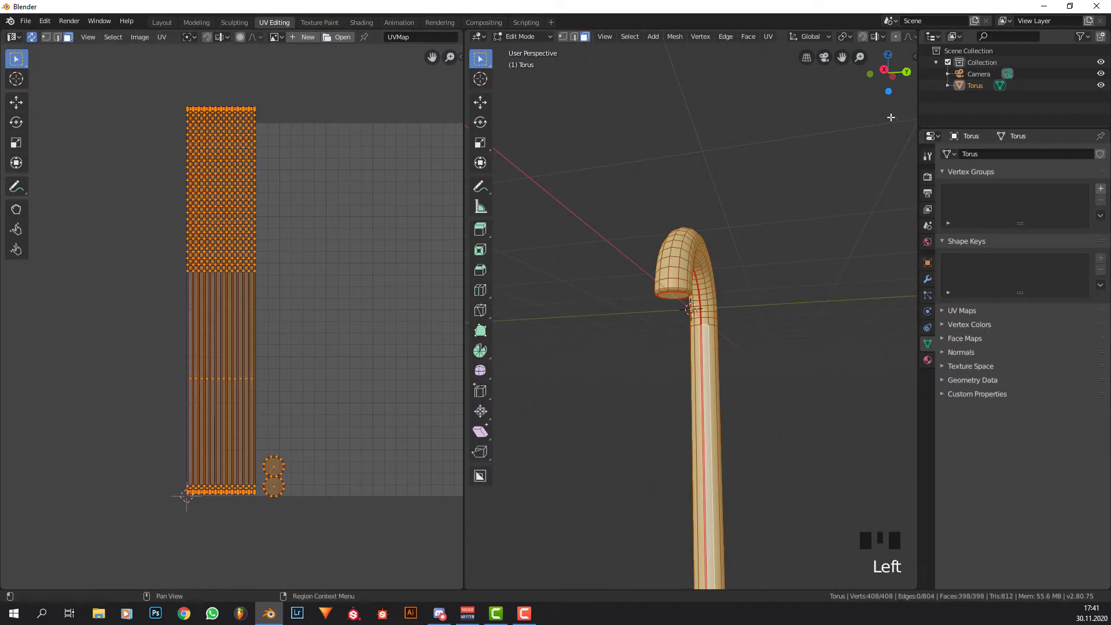
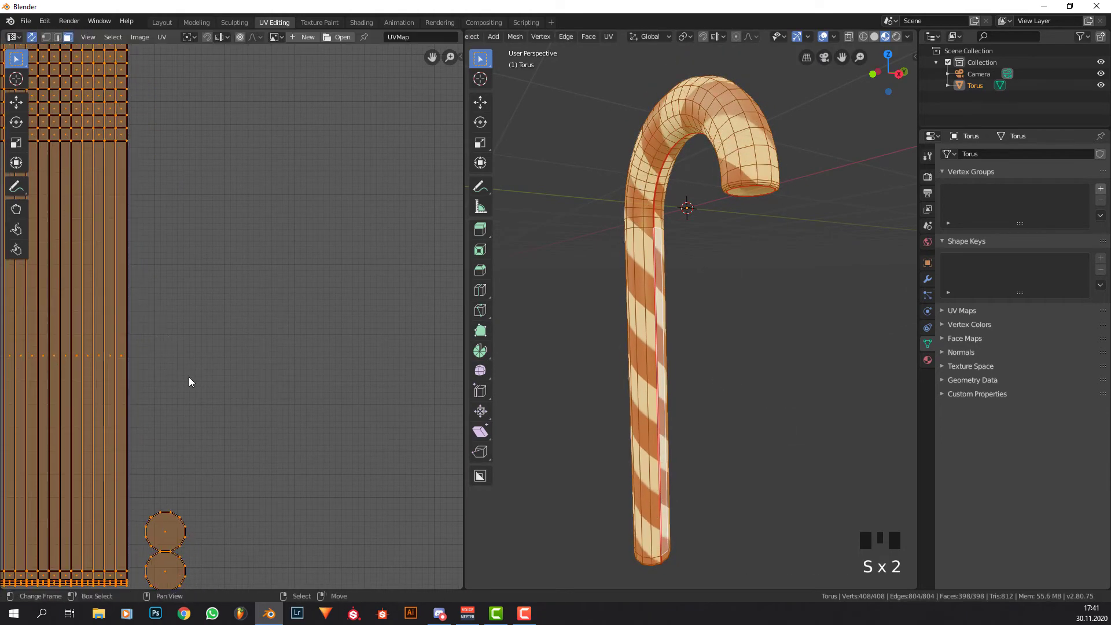
scroll("up", 3)
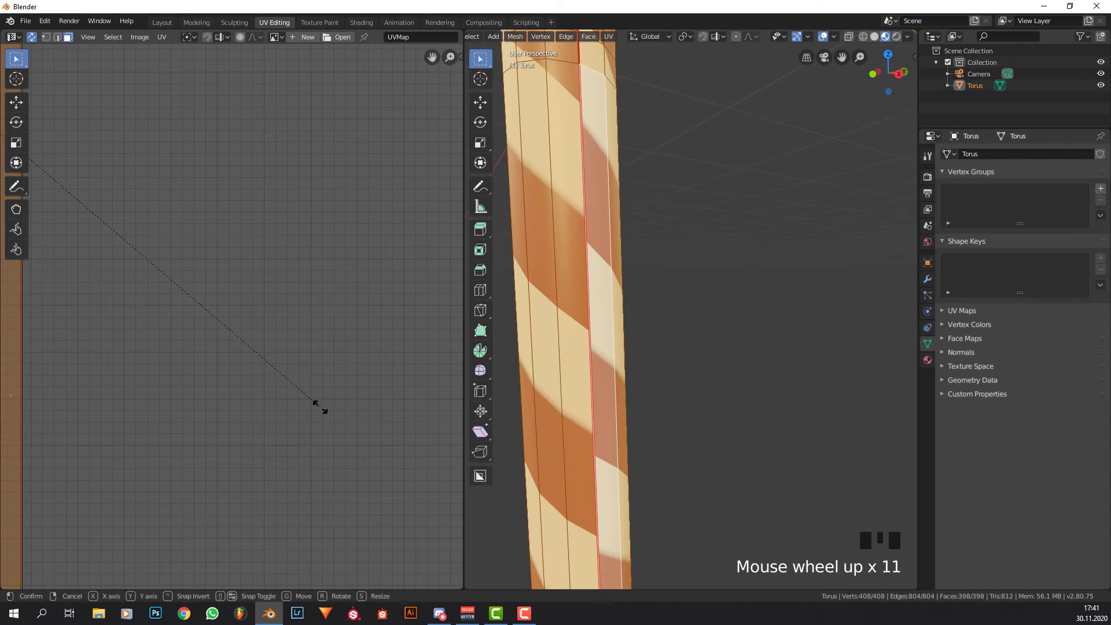
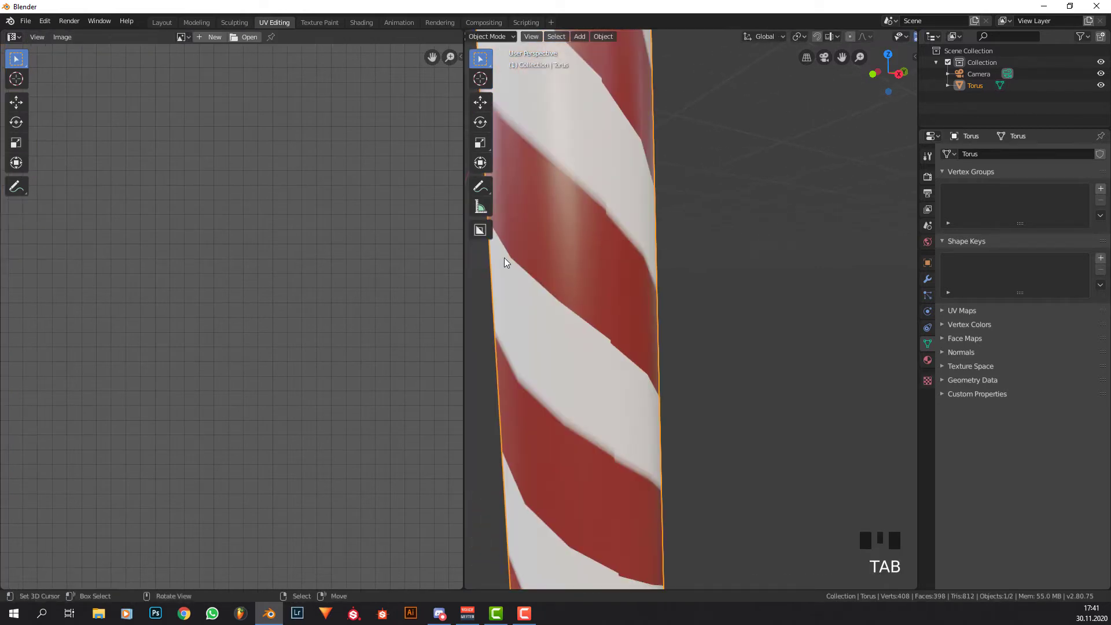
key("Tab")
key("s")
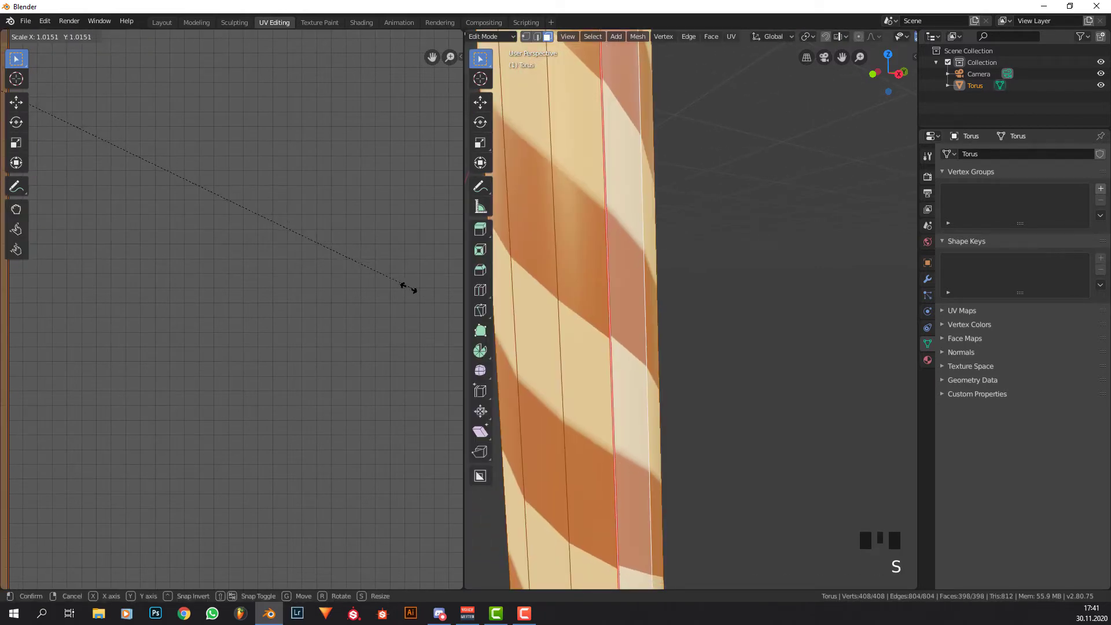
key("Tab")
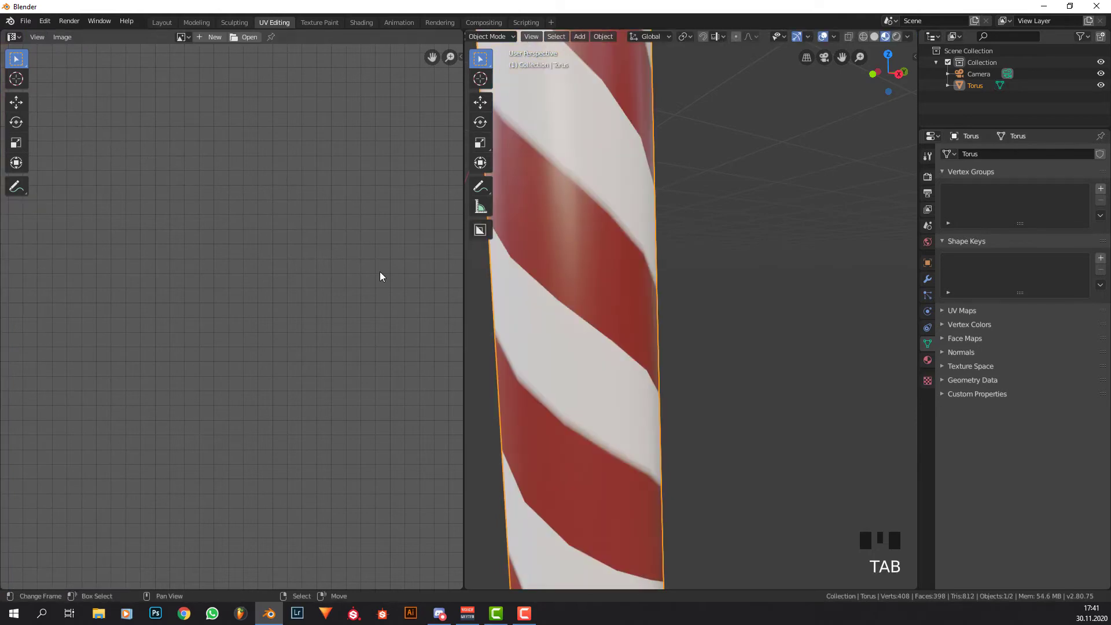
scroll("down", 3)
left_click_drag(688, 214, 757, 295)
scroll("down", 3)
left_click_drag(720, 257, 269, 363)
Rescale the UV layout again to widen the spiraling stripes, then view the whole cane.
key("Tab")
key("s")
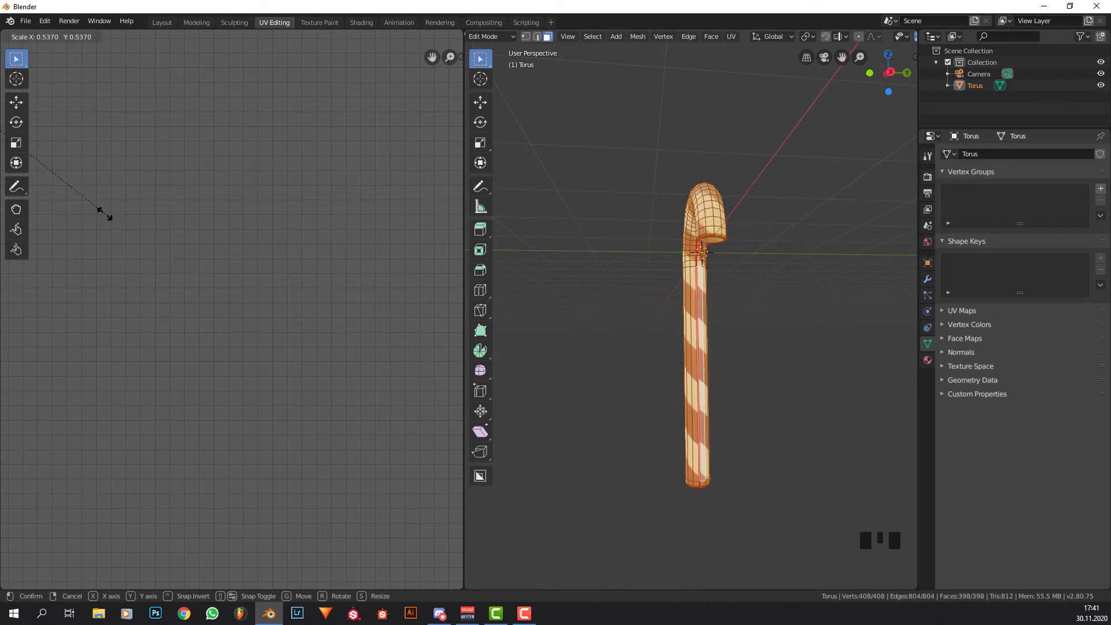
scroll("up", 3)
key("s")
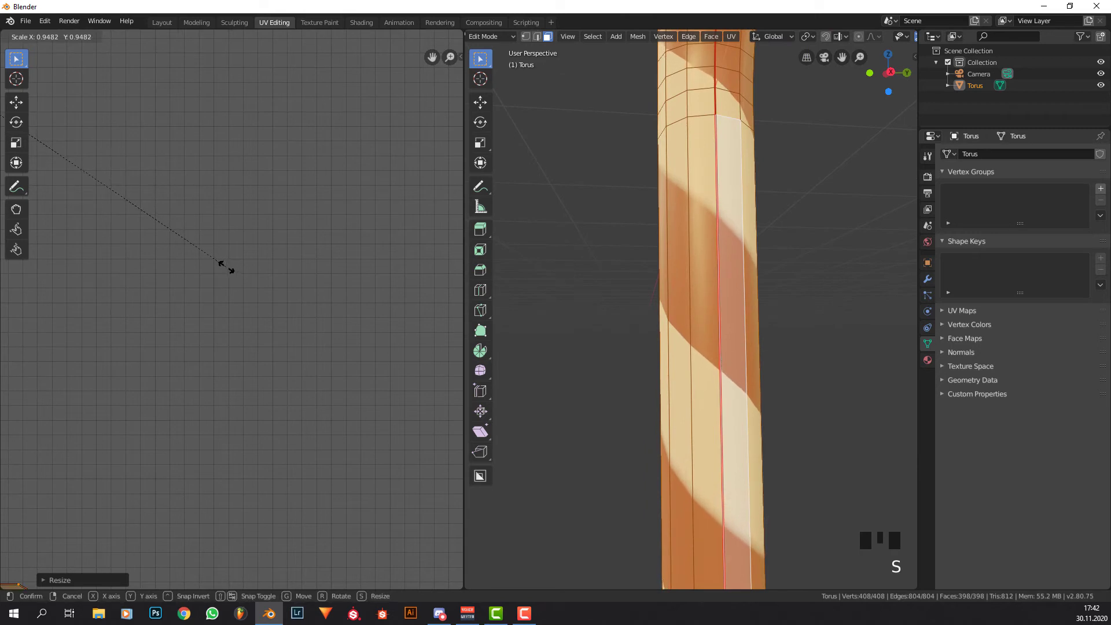
key("Tab")
scroll("down", 3)
left_click_drag(748, 333, 654, 366)
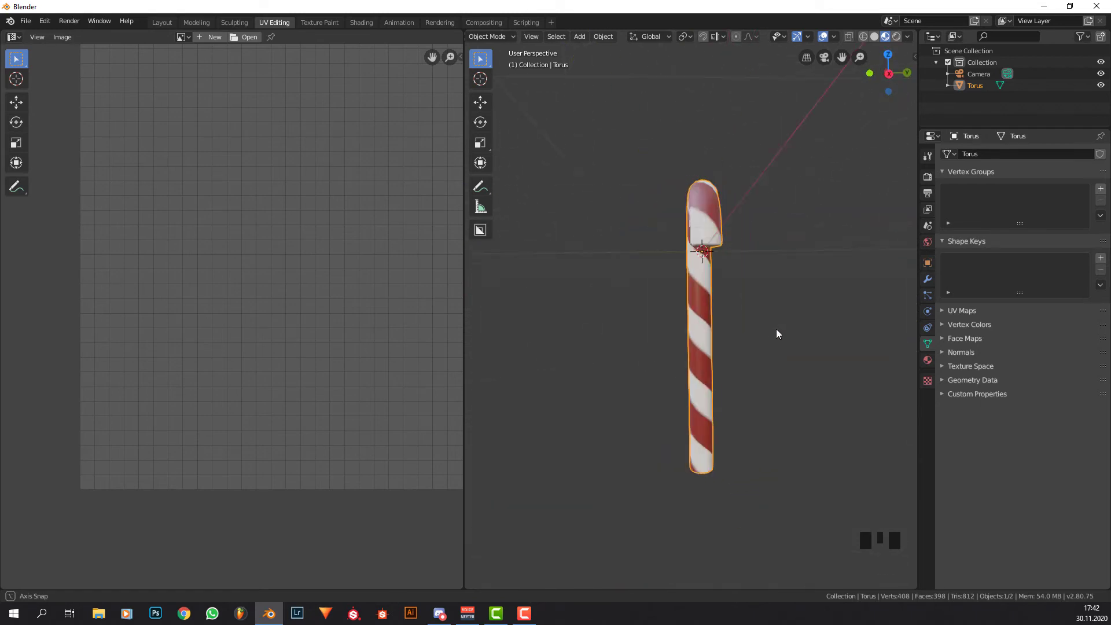
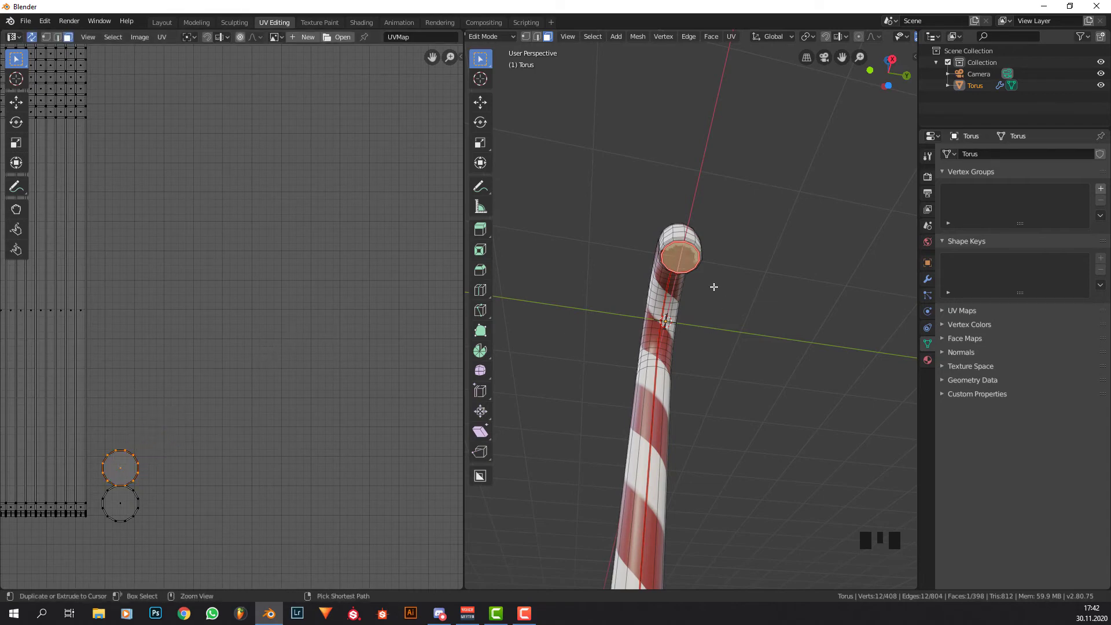
Select the first end cap's UV loop and scale it down to a single point.
key("KP_Add")
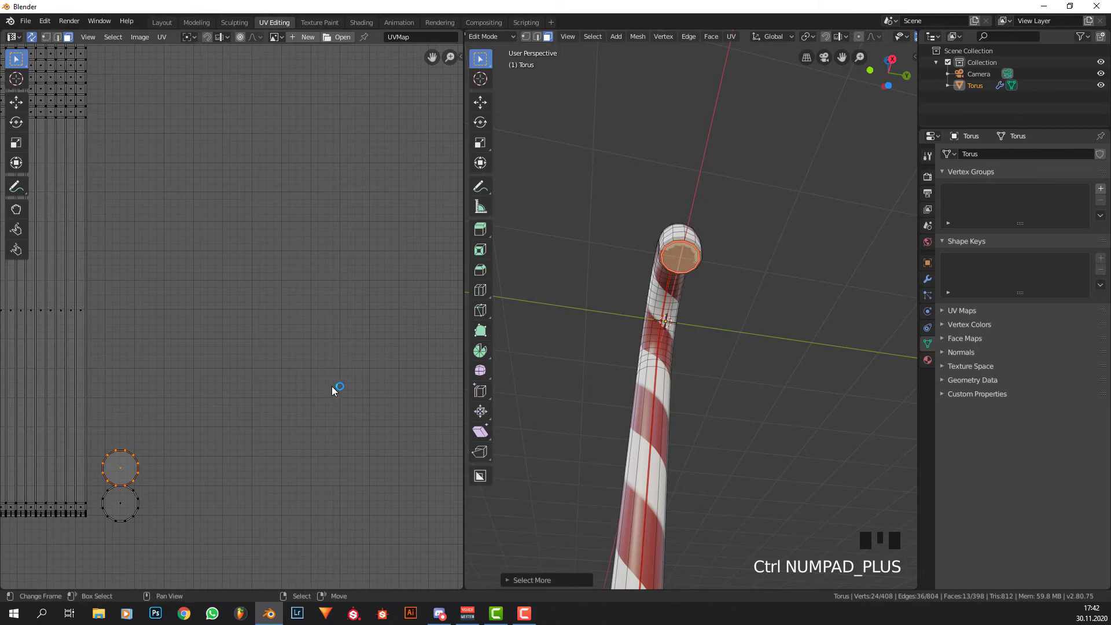
key("g")
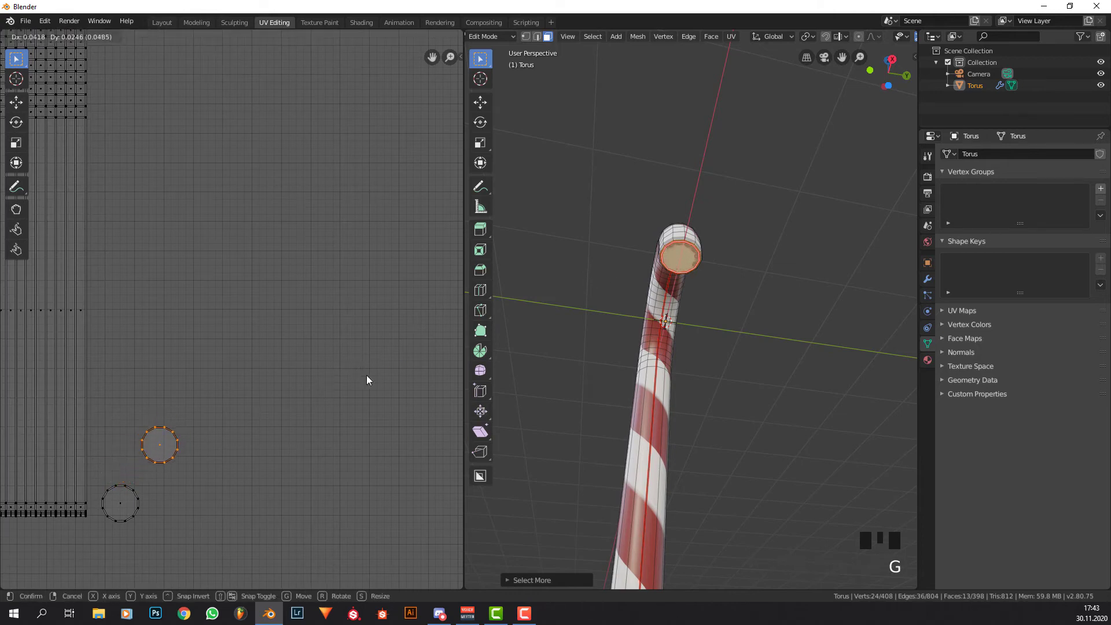
key("s")
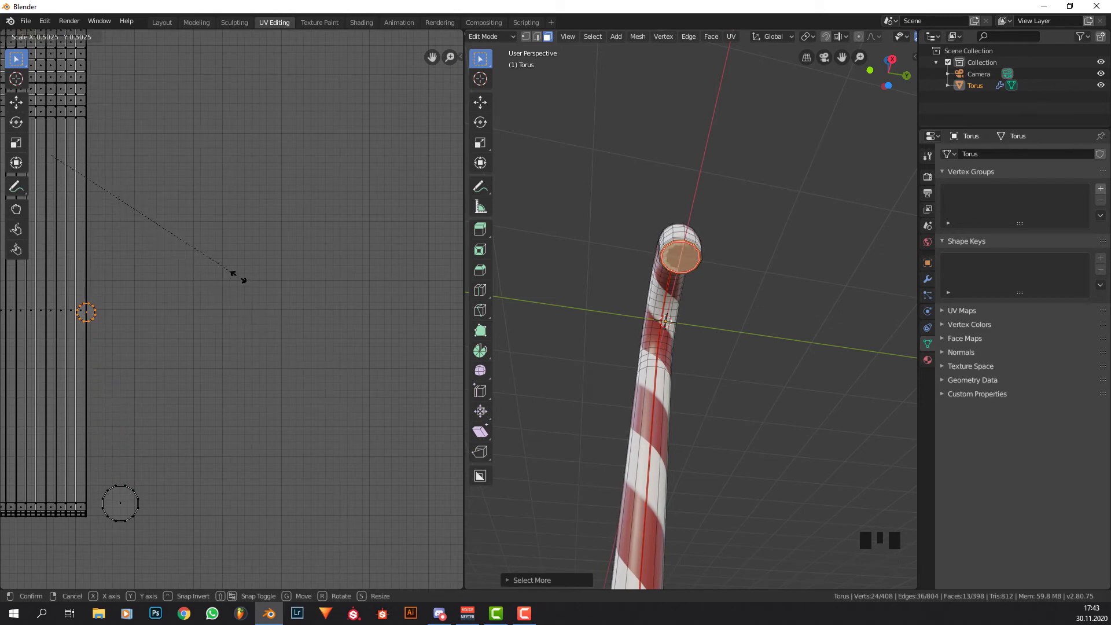
scroll("down", 3)
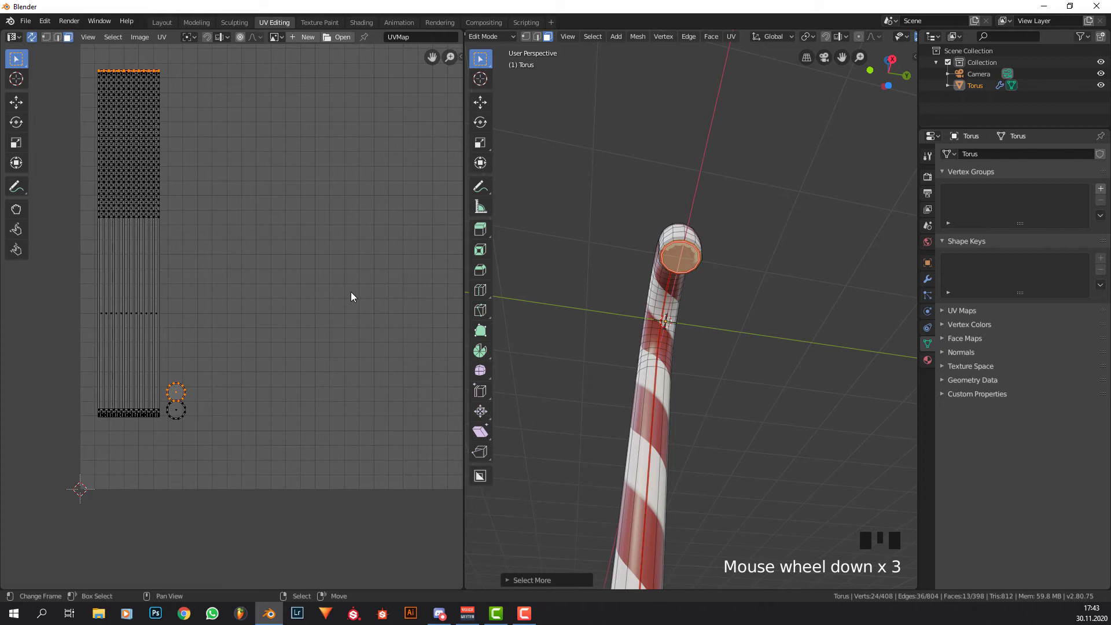
right_click(182, 397)
key("s")
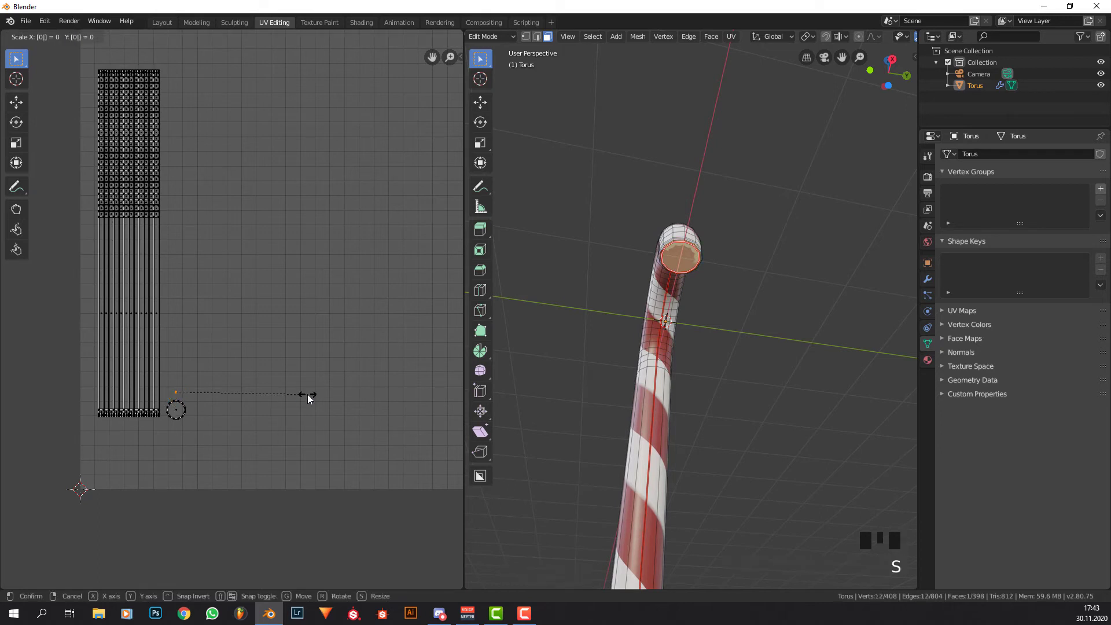
key("g")
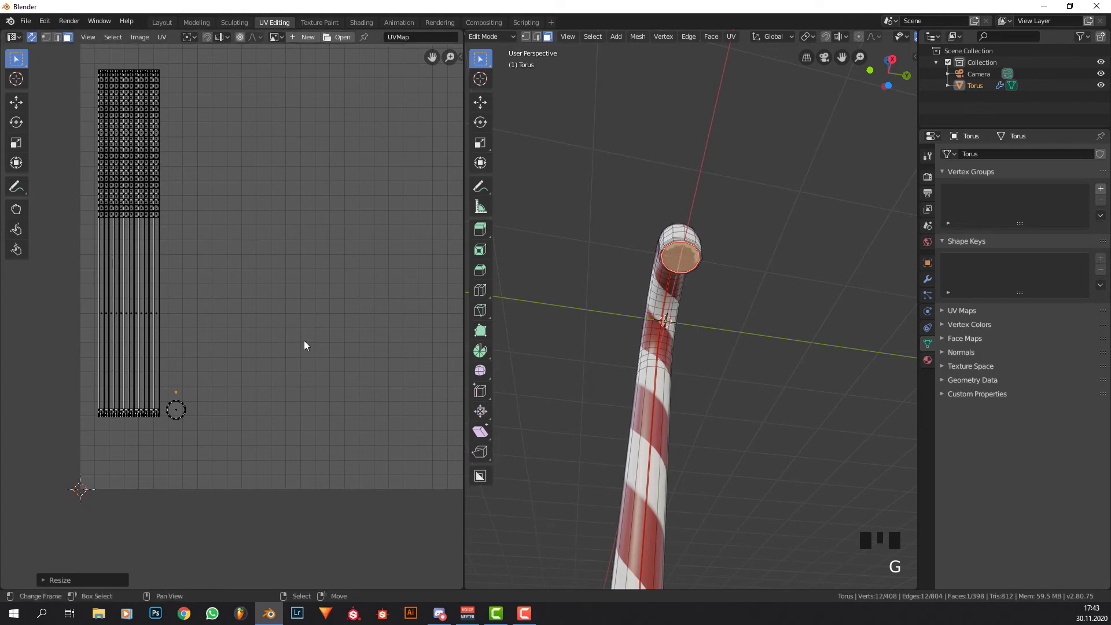
Collapse the other end cap's UVs to a point, making both caps solid dark red.
key("KP_Add")
key("KP_Add")
key("s")
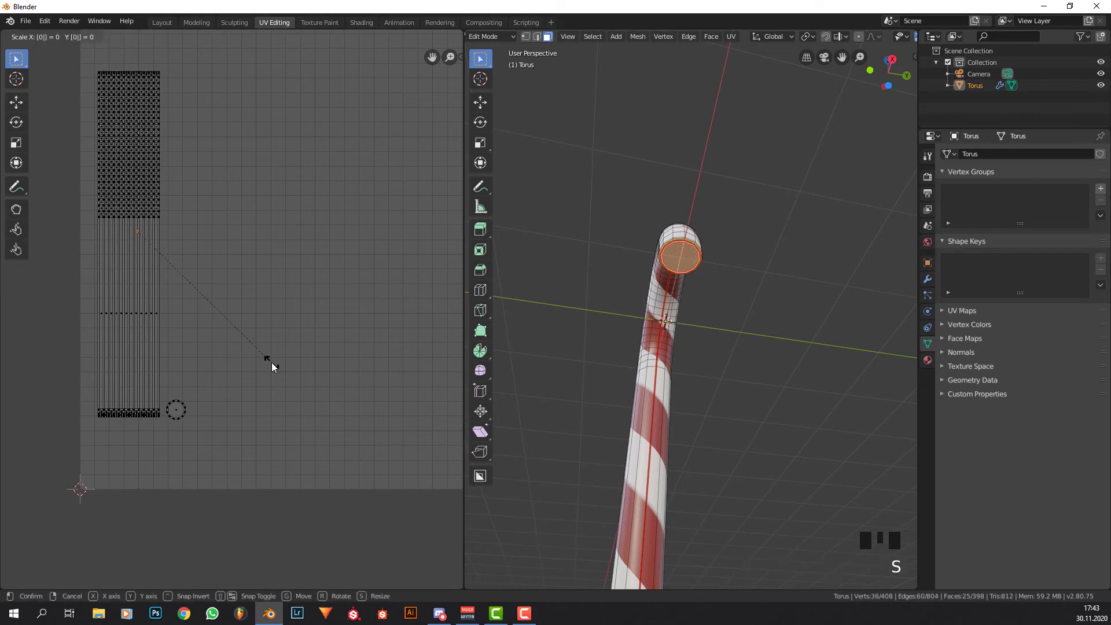
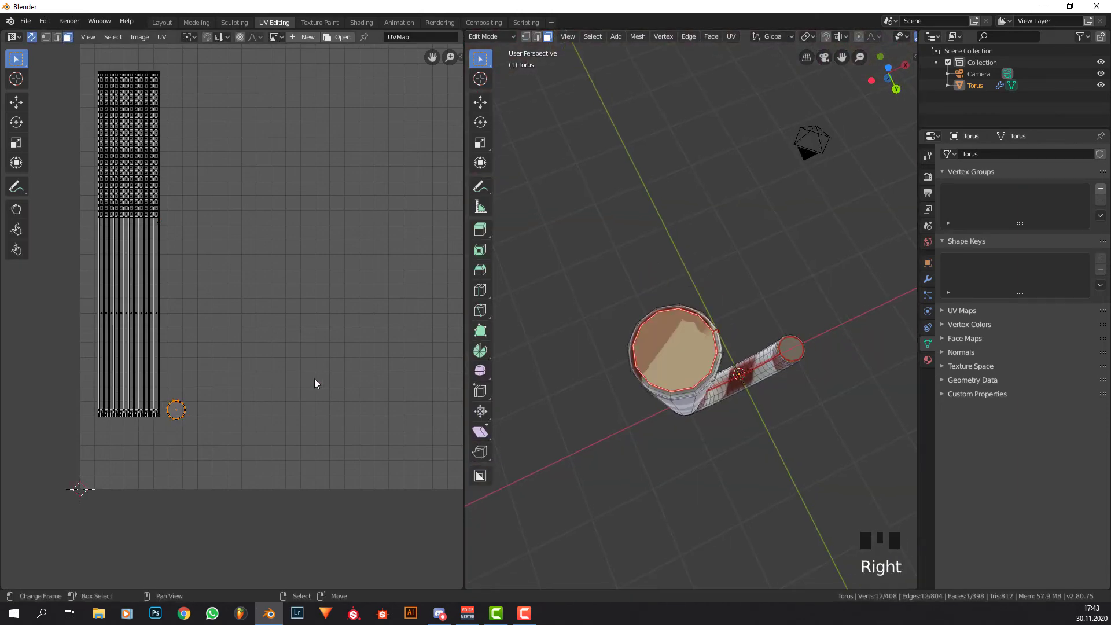
key("KP_Add")
key("KP_Add")
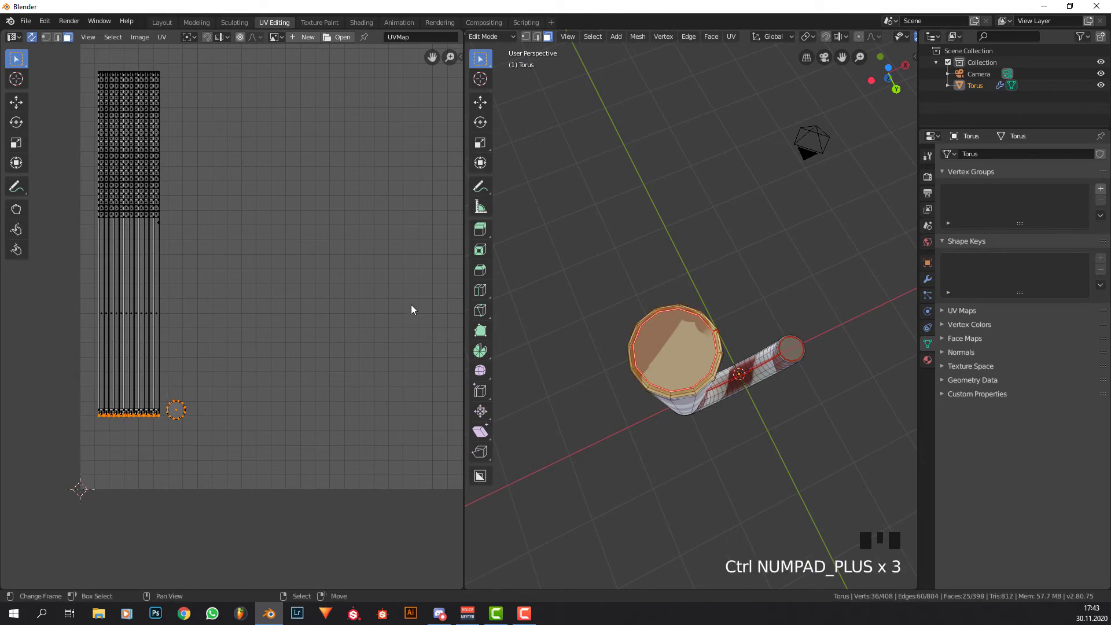
key("s")
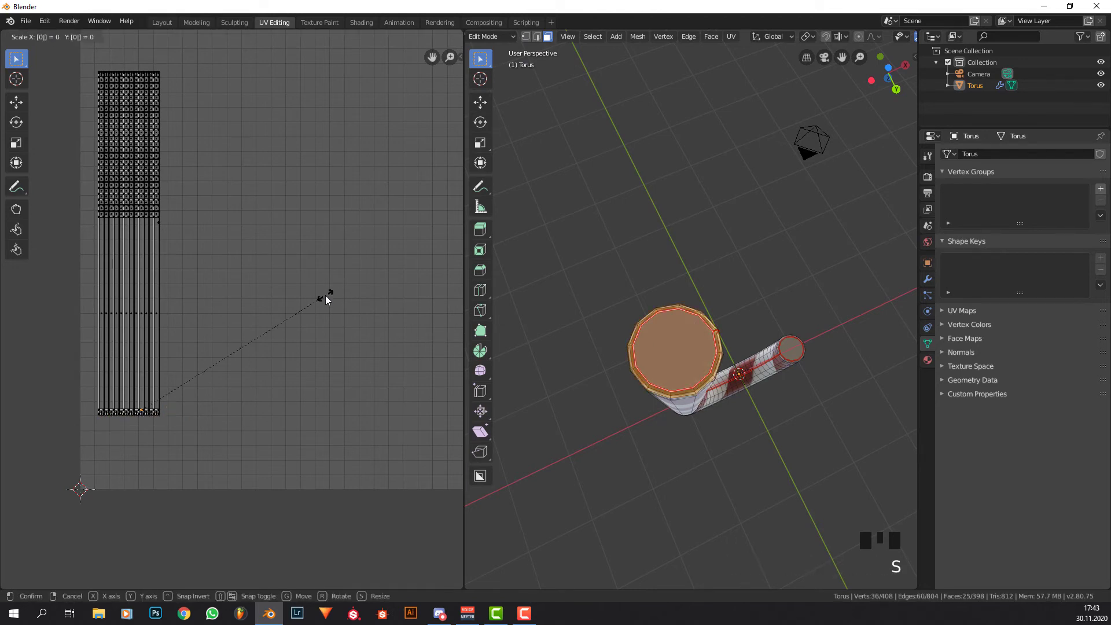
key("Tab")
left_click_drag(610, 286, 686, 447)
left_click_drag(685, 390, 834, 304)
key("Tab")
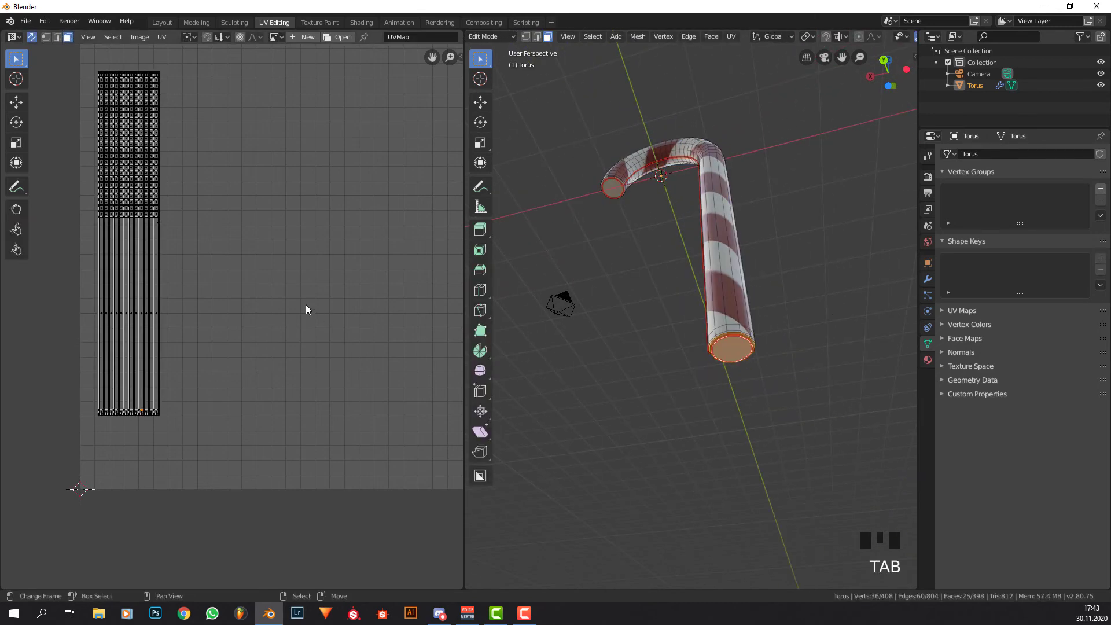
In Object Mode, add a new cylinder beside the candy cane.
key("g")
key("Tab")
left_click_drag(696, 283, 686, 306)
scroll("down", 3)
left_click_drag(749, 280, 833, 306)
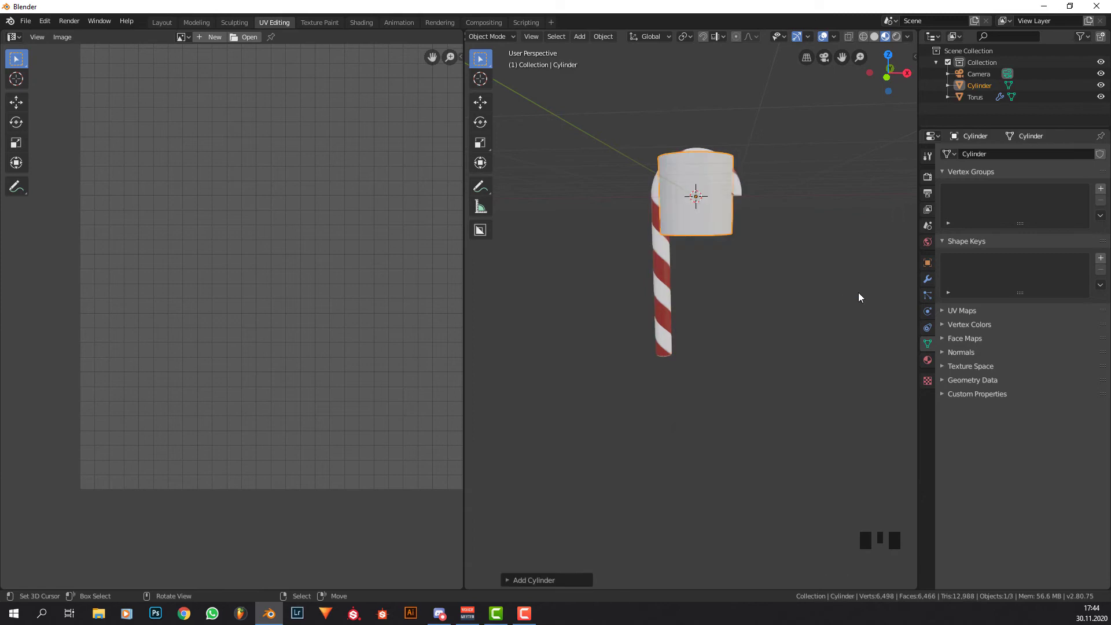
Scale and move the cylinder into a thin upright stick next to the cane.
key("s")
middle_click(821, 332)
key("g")
left_click_drag(790, 262, 705, 216)
scroll("up", 3)
scroll("down", 3)
middle_click(771, 300)
key("s")
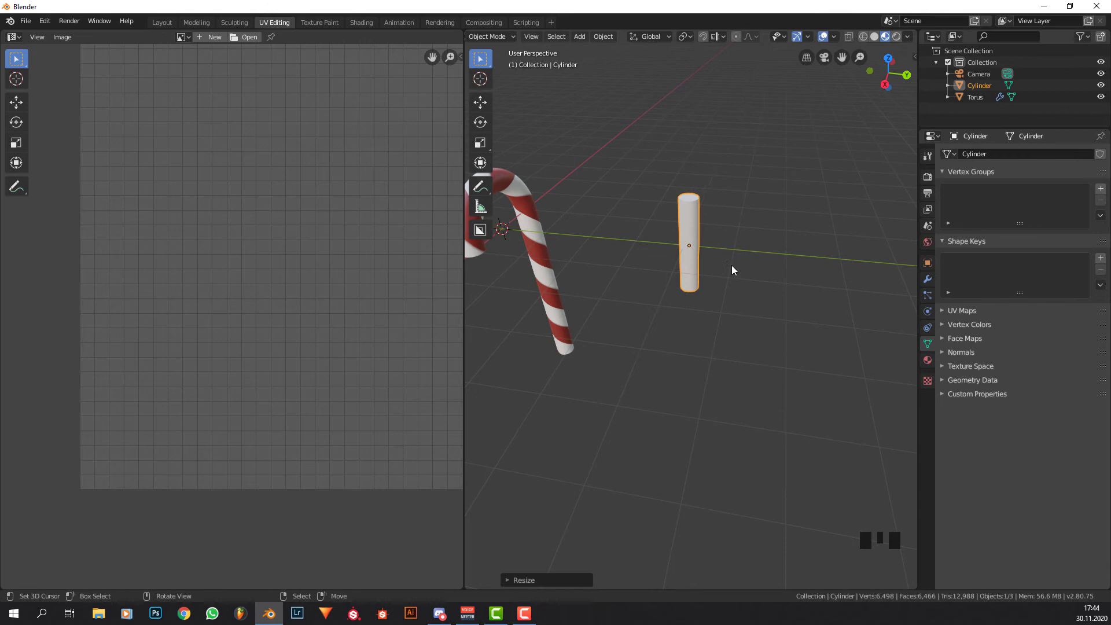
key("s")
left_click_drag(746, 251, 746, 249)
key("w")
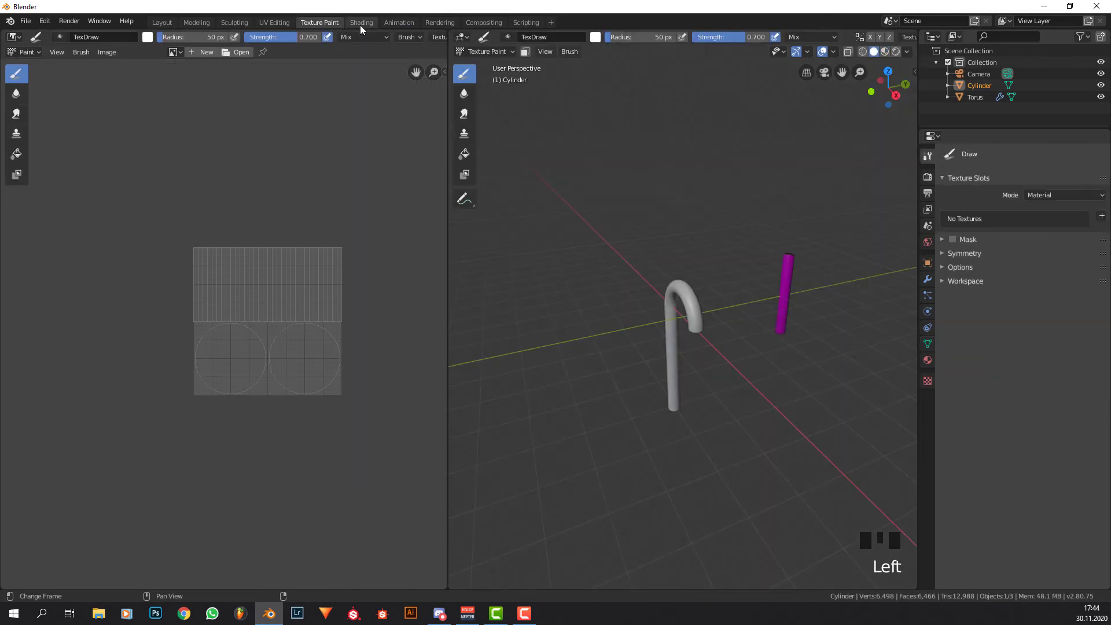
Switch to the Shading workspace with the thin cylinder active to assign the Candy cane material.
left_click(396, 47)
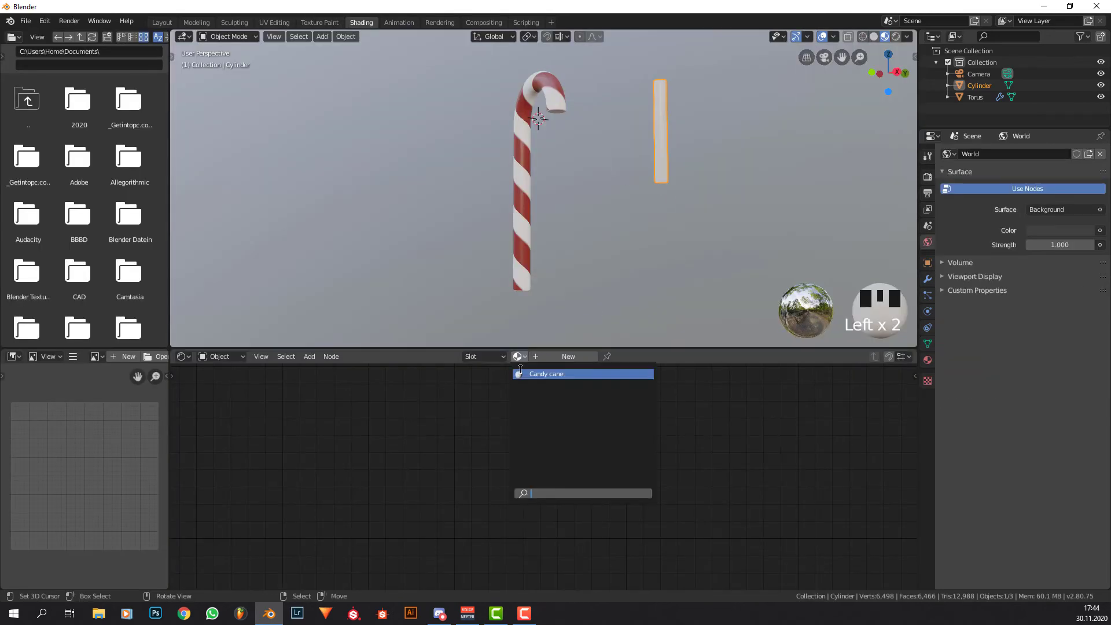
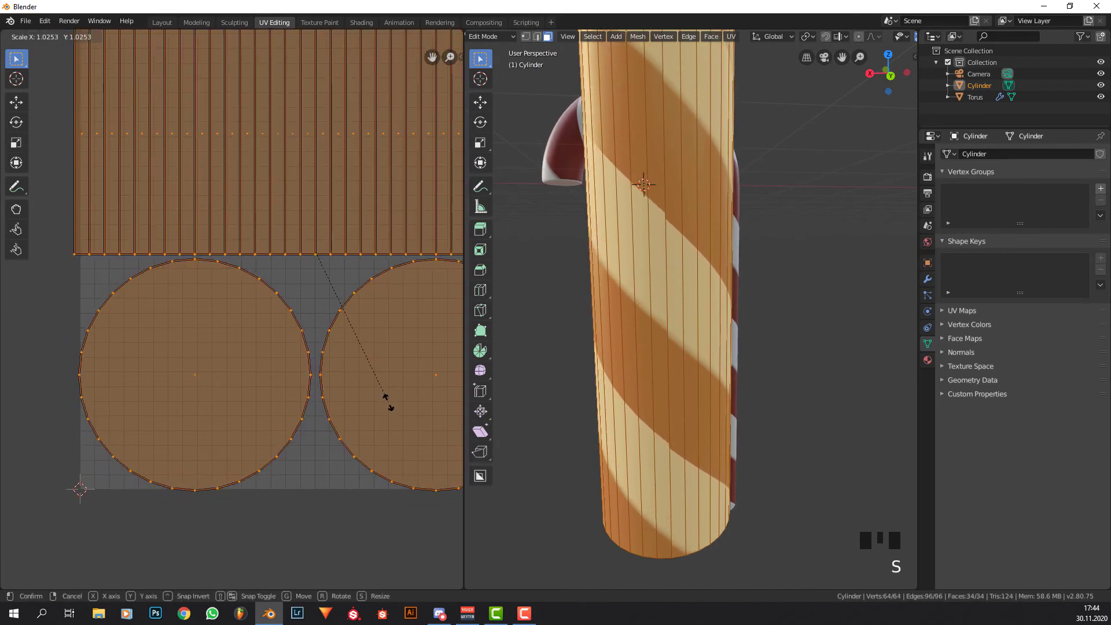
Delete the striped test cylinder, leaving the cane with its Candy cane node tree in Shading.
key("Tab")
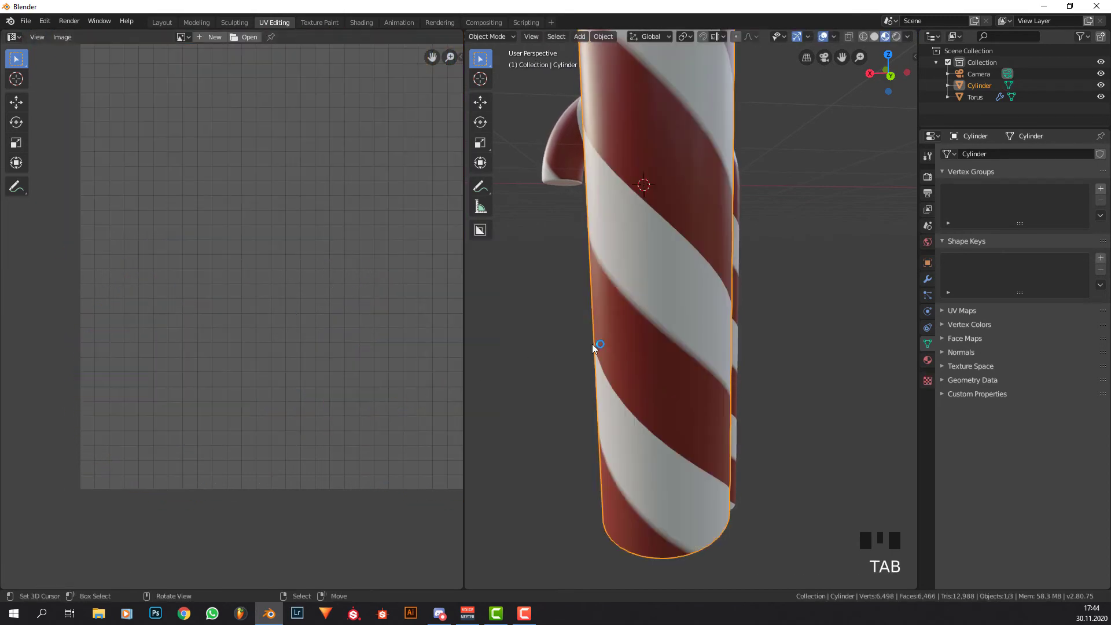
scroll("down", 3)
left_click_drag(639, 288, 703, 302)
scroll("down", 3)
left_click_drag(689, 313, 697, 200)
key("x")
right_click(693, 183)
left_click(521, 81)
left_click_drag(544, 151, 556, 256)
scroll("down", 3)
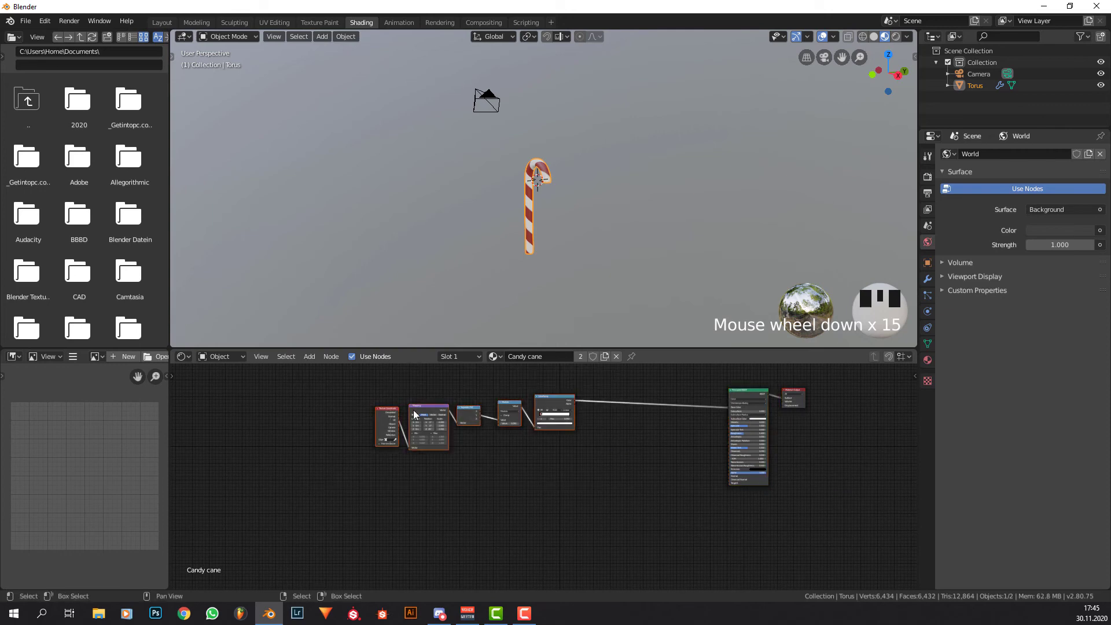
Duplicate the stripe nodes and set the copy's ramp stops to black and white.
key("shift+d")
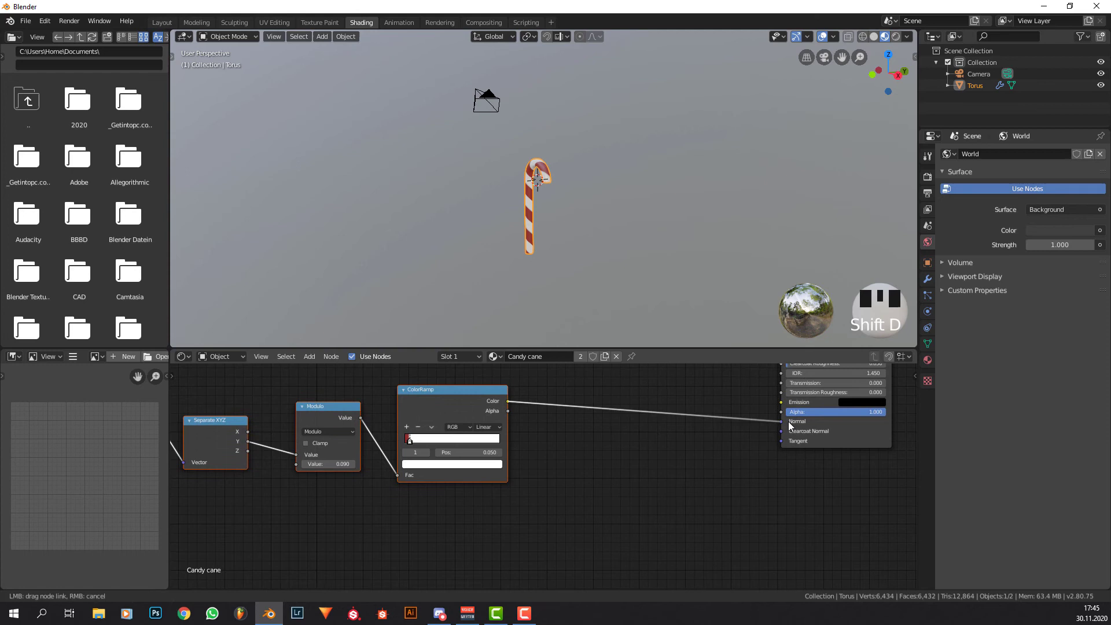
left_click(745, 417)
key("shift+a")
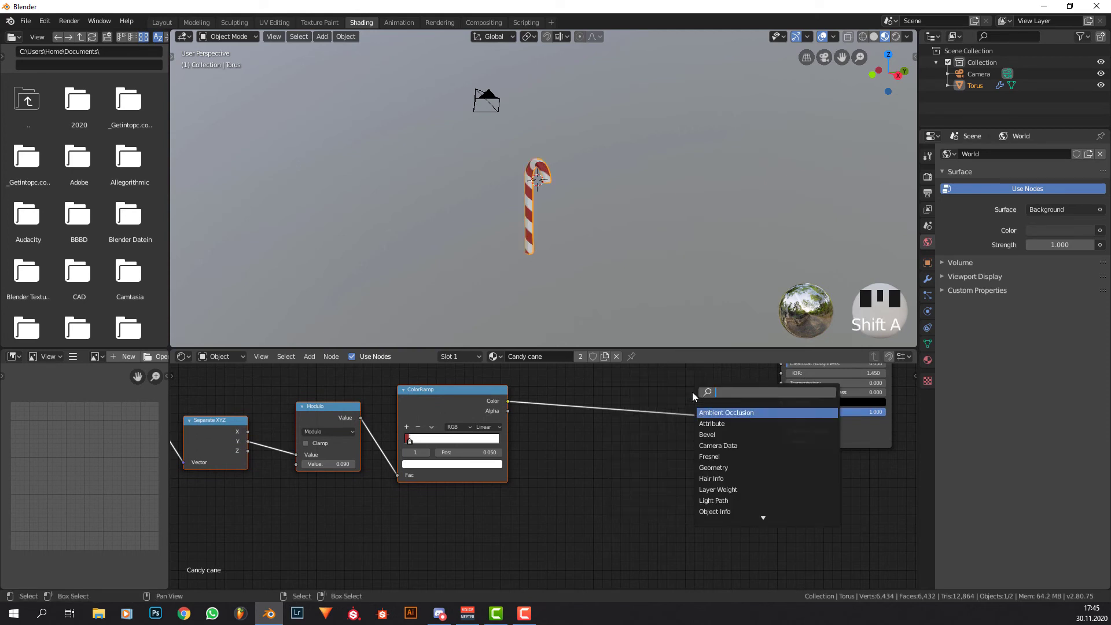
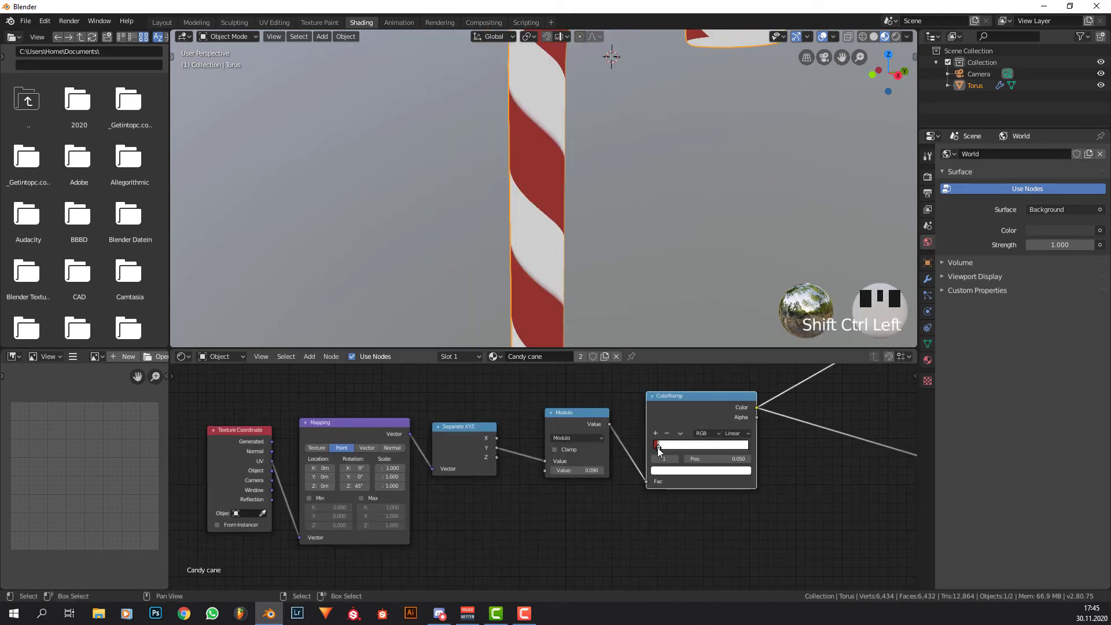
double_click(659, 453)
left_click(656, 450)
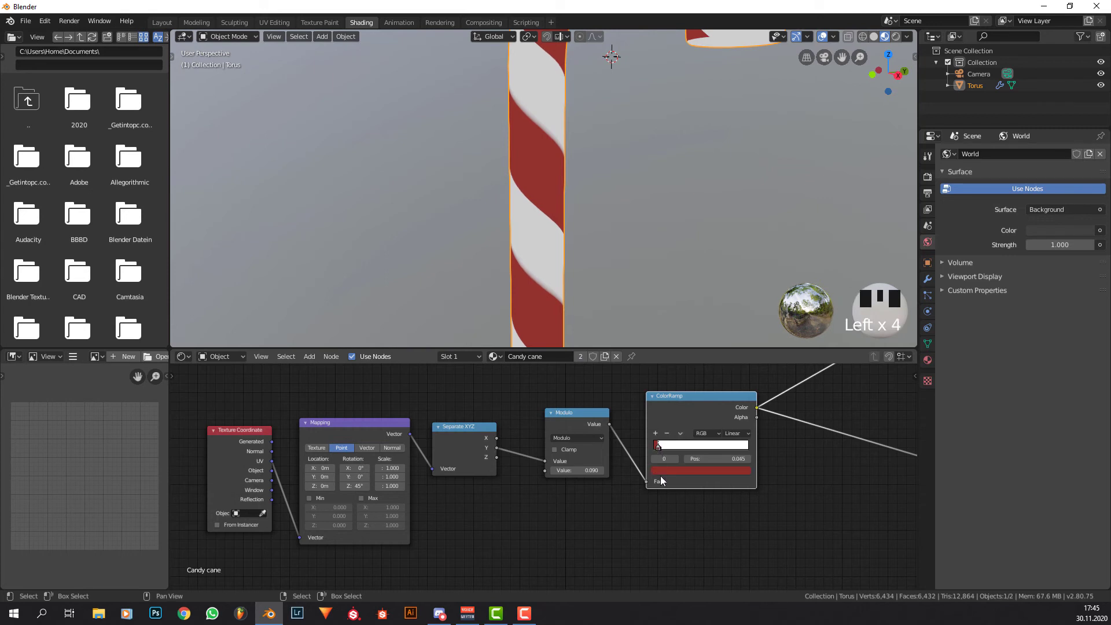
left_click(686, 382)
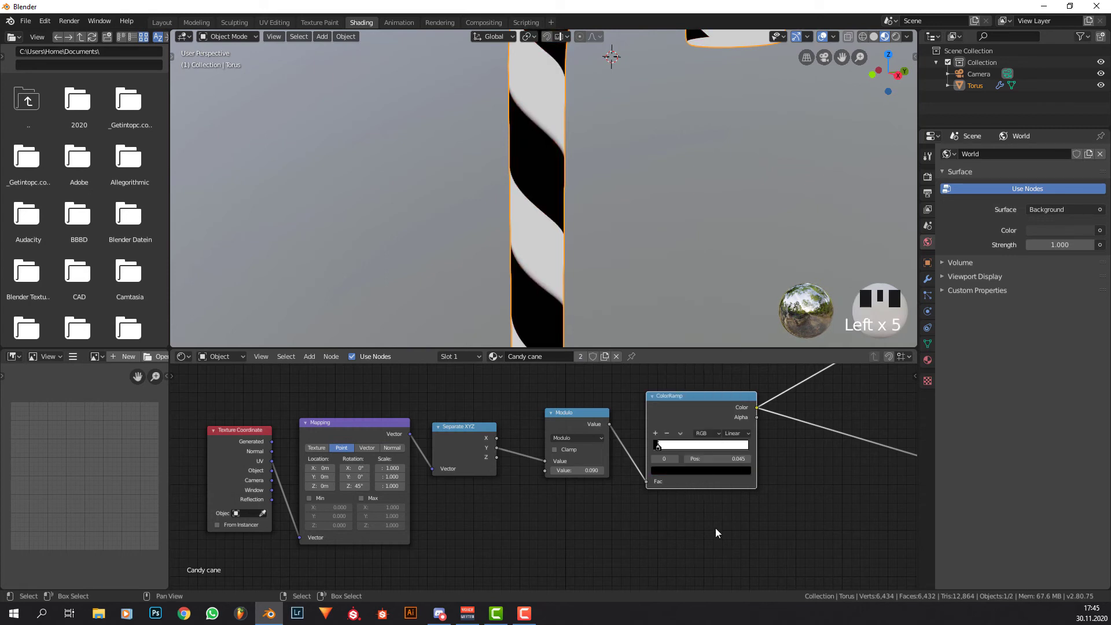
left_click_drag(661, 447, 675, 469)
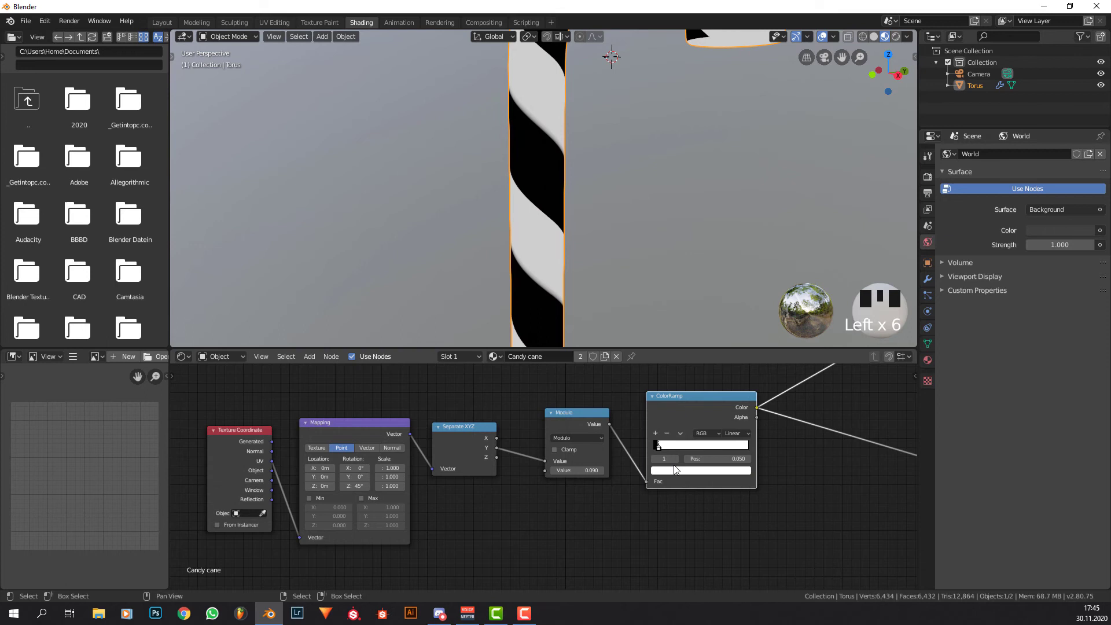
left_click(698, 389)
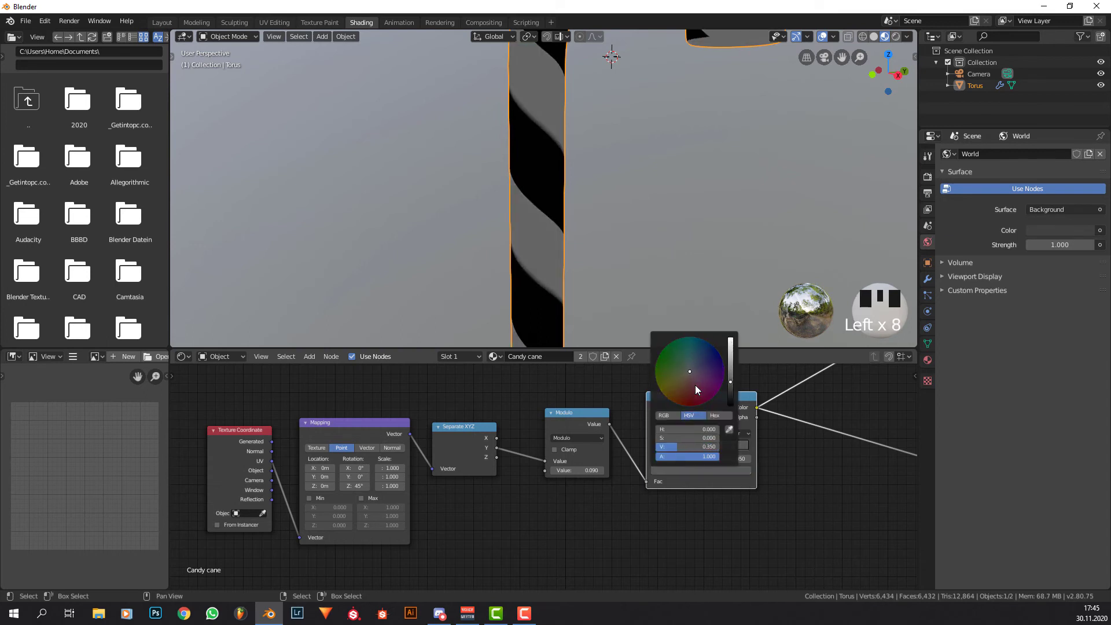
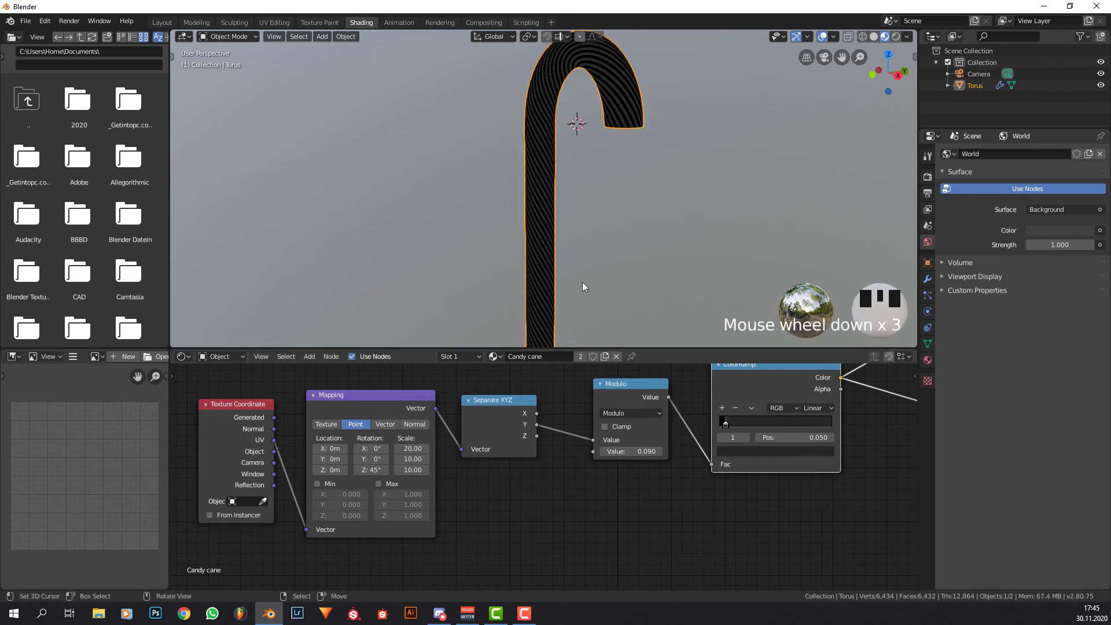
Link the black-and-white ramp into Bump Height and the Bump Normal into the Principled BSDF.
left_click_drag(682, 233, 757, 441)
left_click(756, 441)
left_click_drag(615, 276, 627, 291)
scroll("up", 3)
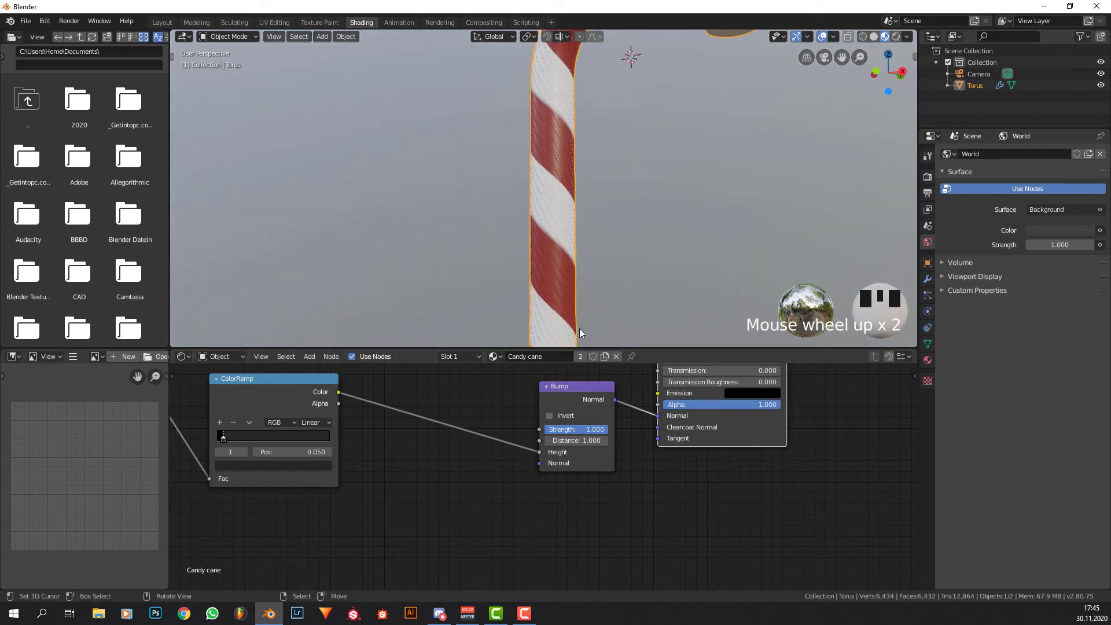
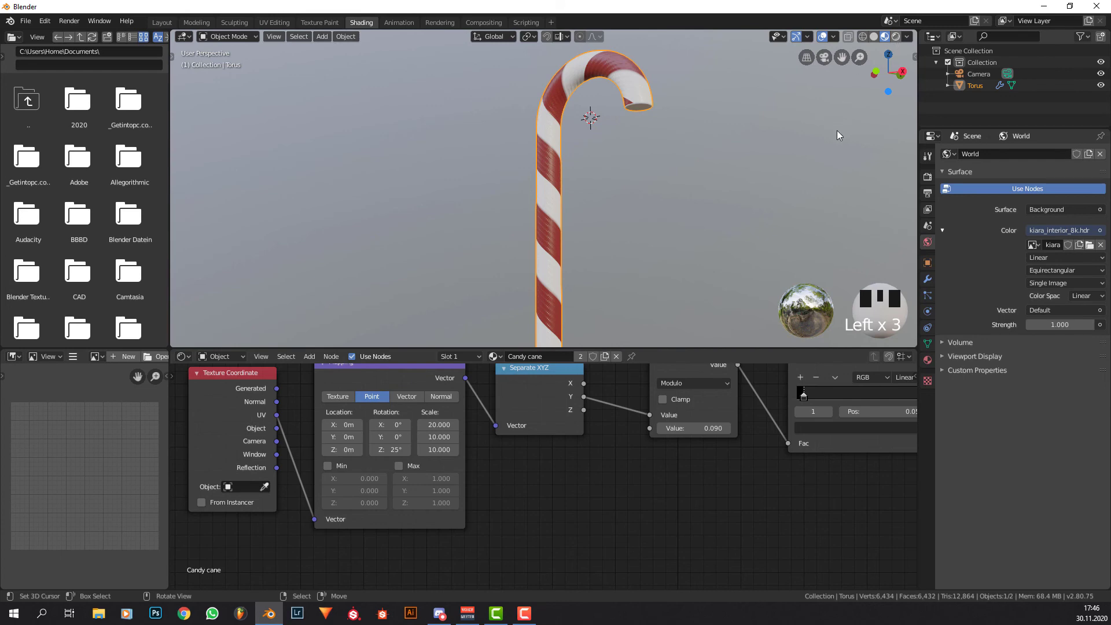
Preview the cane under full rendered lighting and bring the Bump node into view for adjustment.
scroll("down", 3)
left_click(831, 41)
left_click_drag(696, 114, 797, 121)
scroll("up", 3)
left_click_drag(767, 114, 724, 239)
scroll("down", 3)
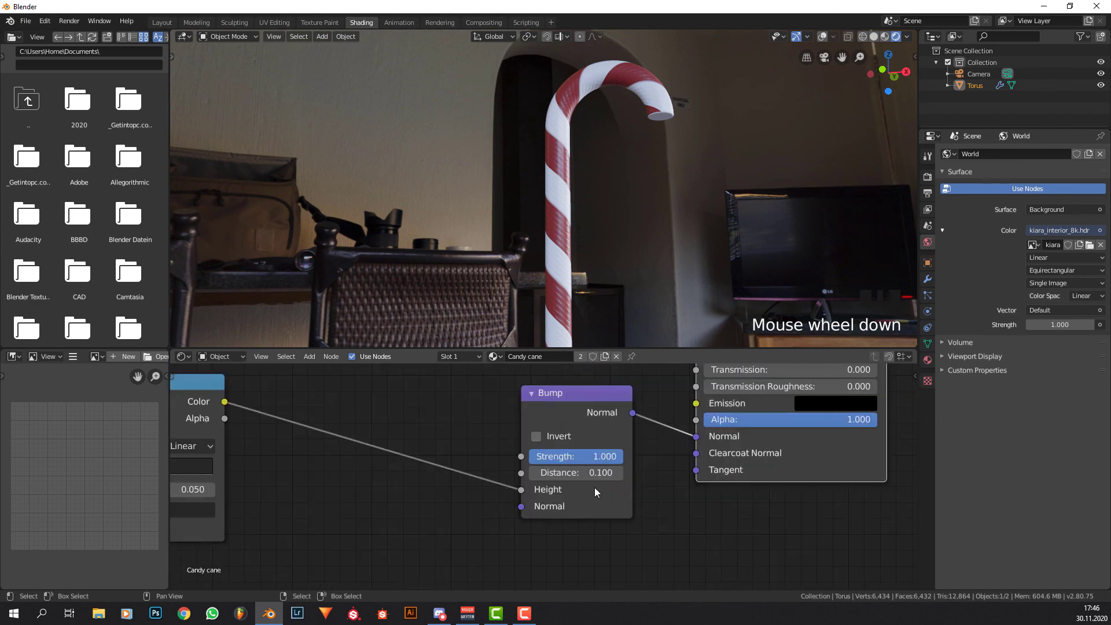
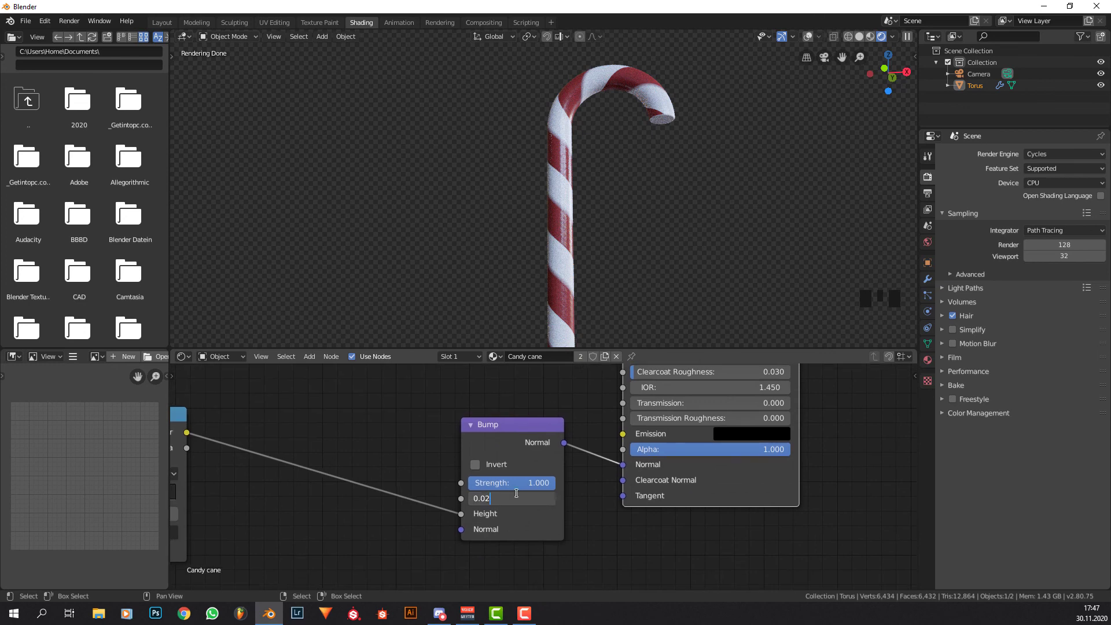
Abandon the 0.02 Bump distance entry before settling on a subtler groove value.
key("BackSpace")
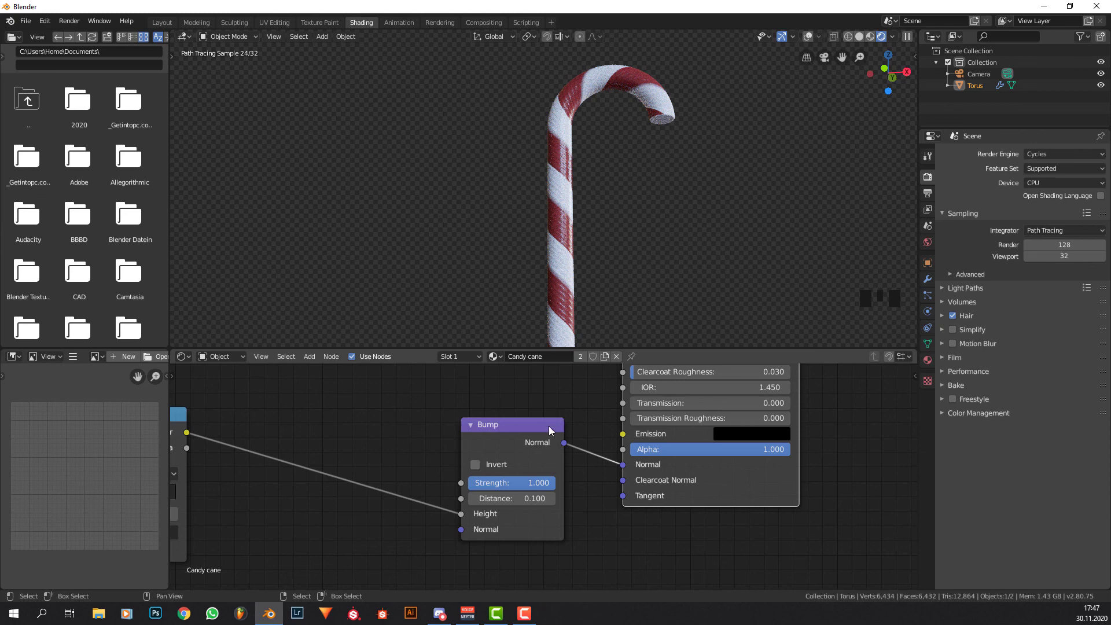